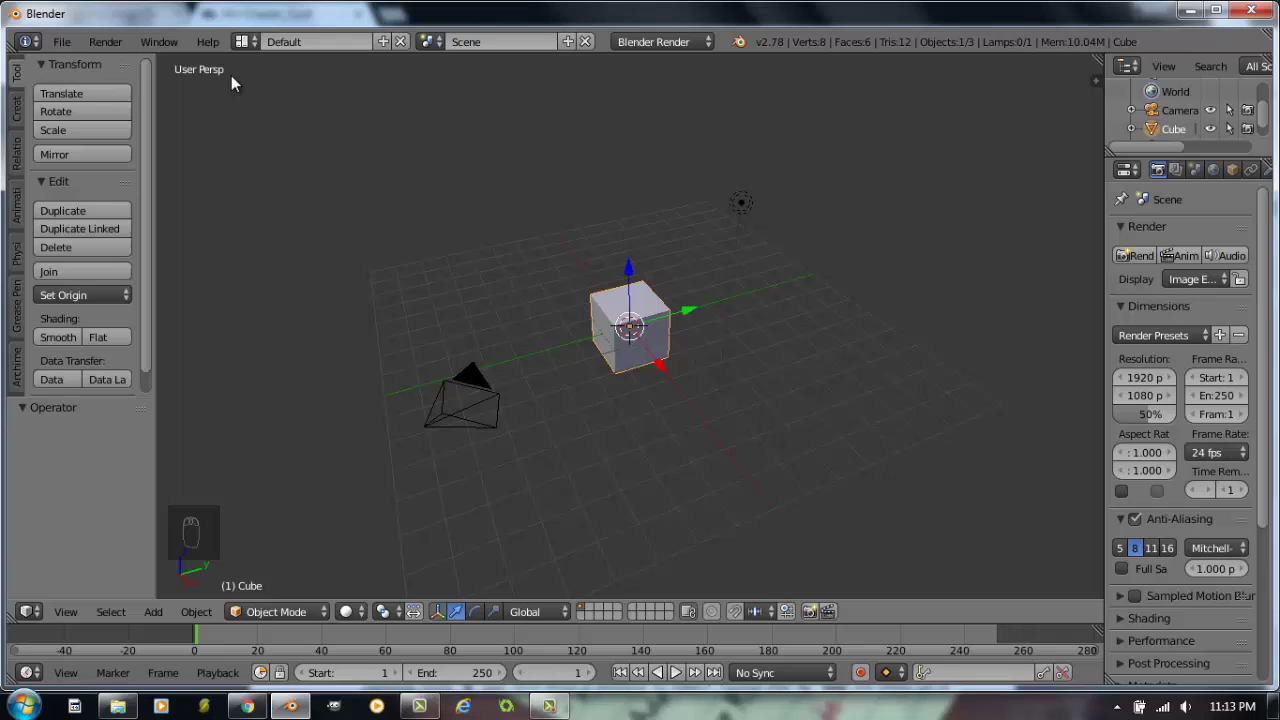
- Switch the 3D viewport from perspective to orthographic projection and orbit around the cube
key("KP_5")
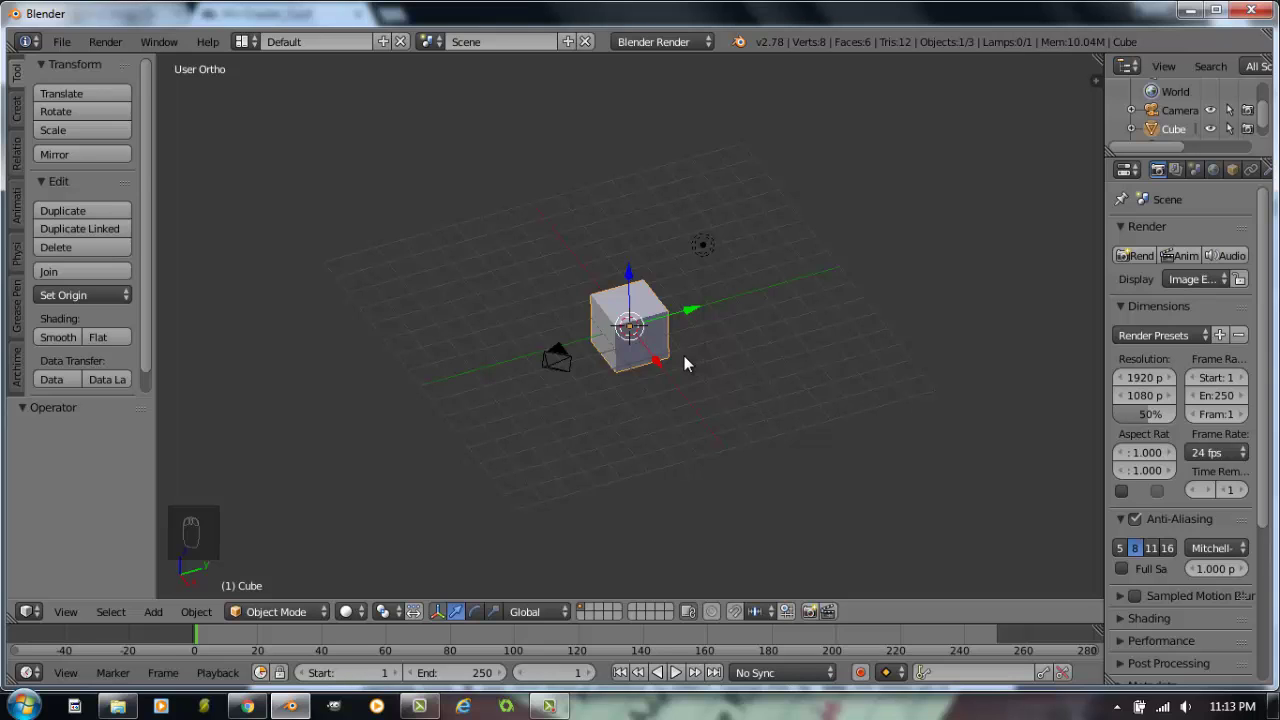
left_click_drag(706, 360, 633, 348)
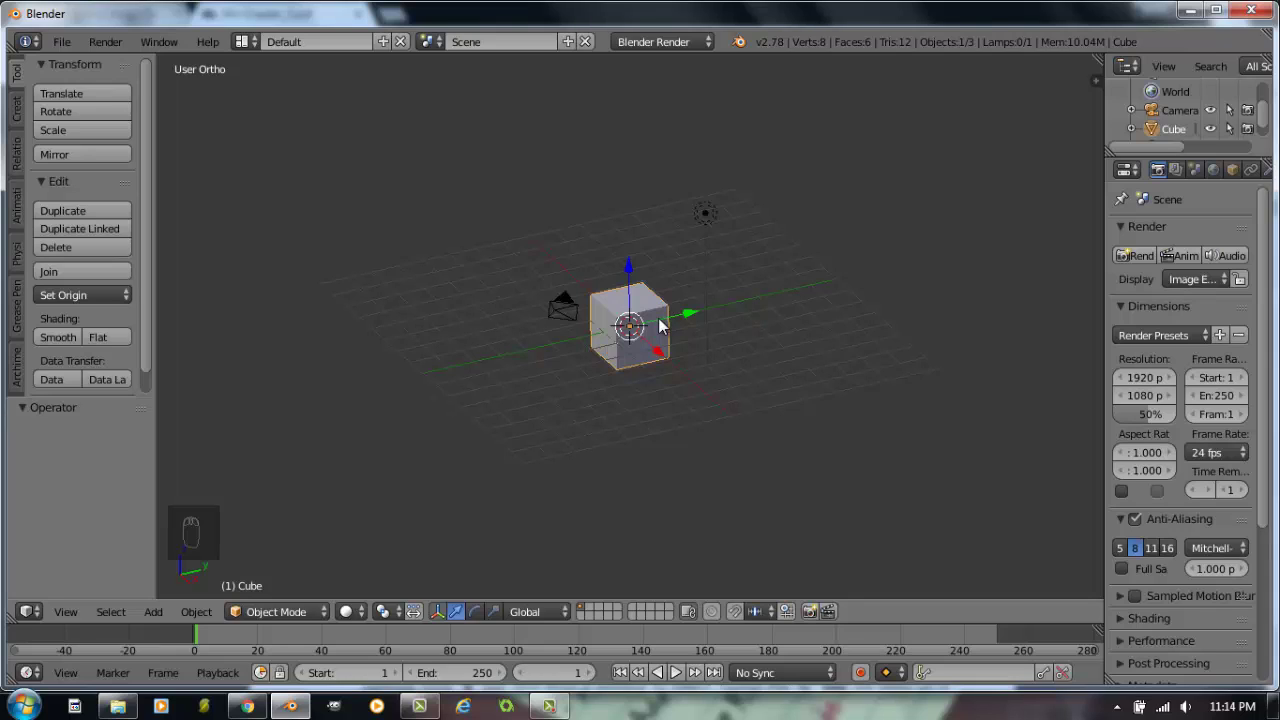
- Inspect the cube from top, front and right numpad views, then orbit back to an angled overhead view
key("KP_7")
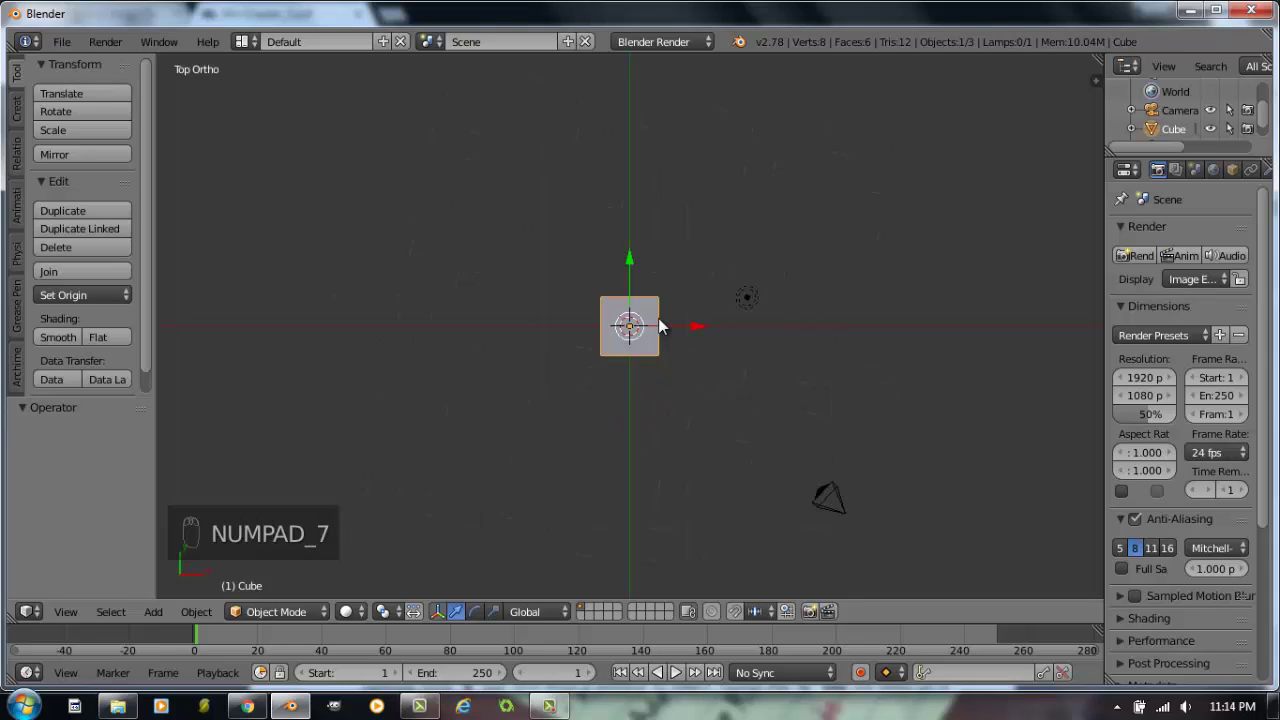
key("KP_1")
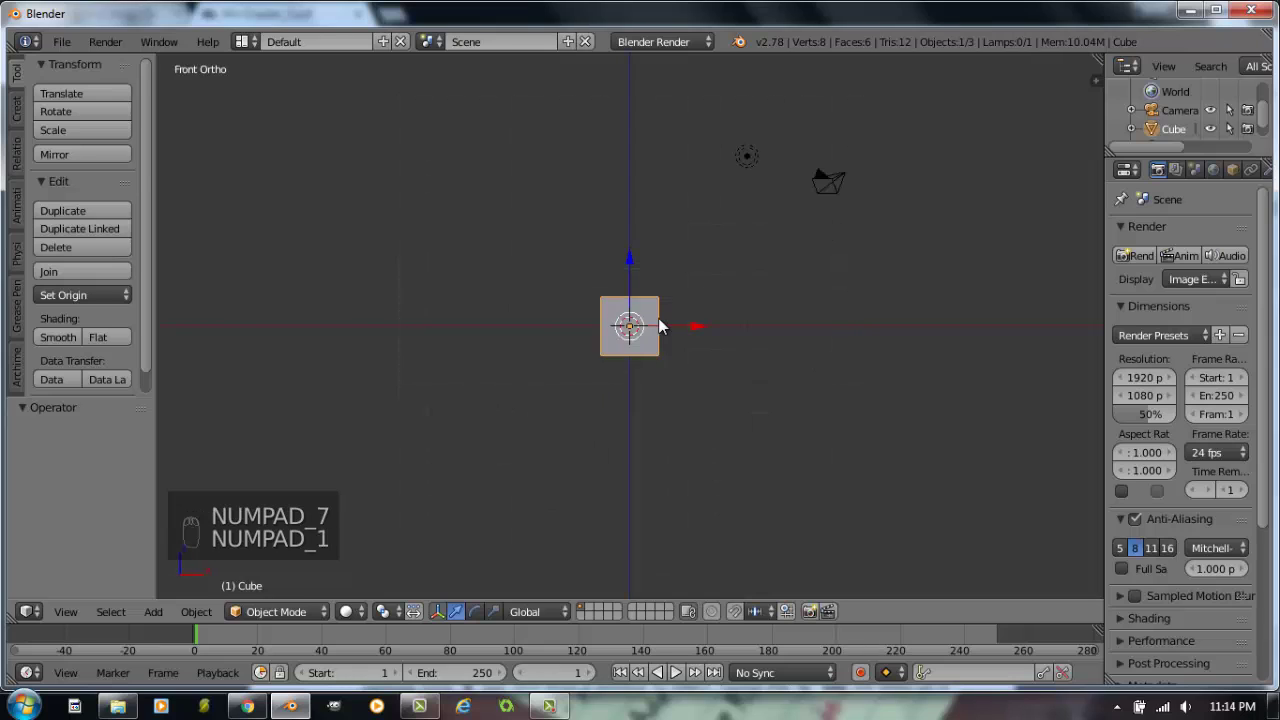
key("KP_3")
key("KP_7")
key("KP_1")
key("KP_3")
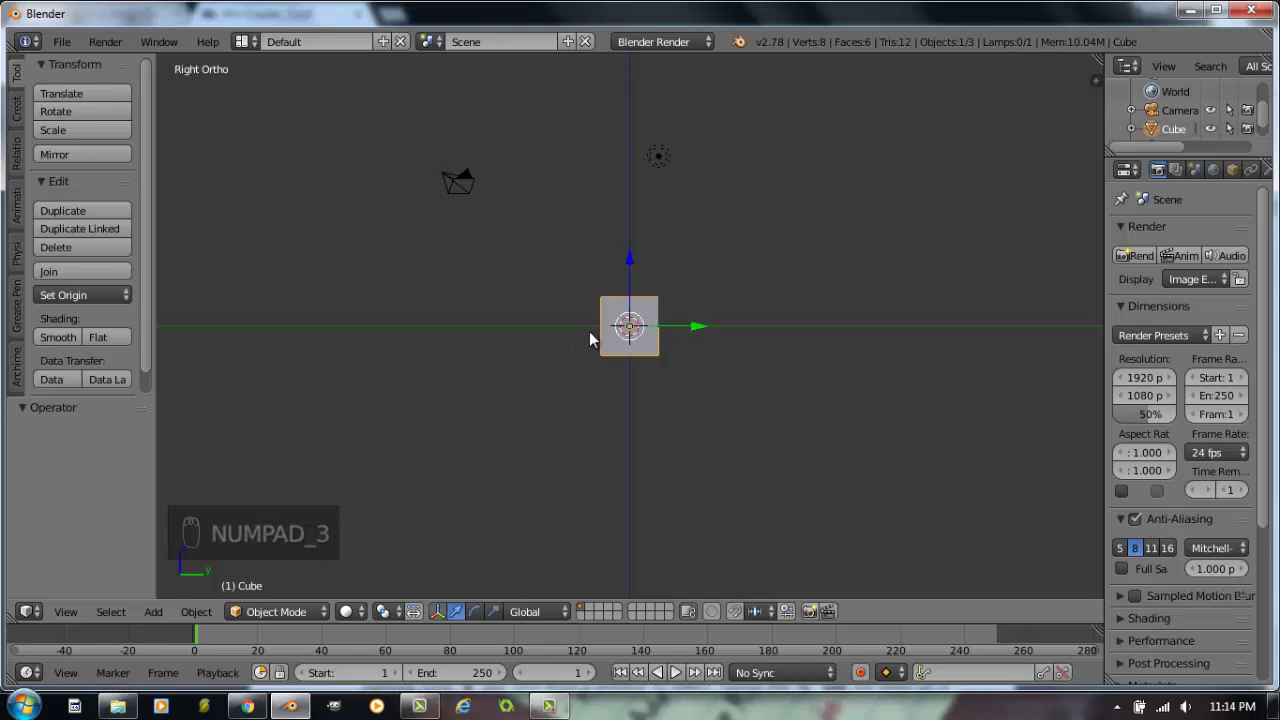
left_click_drag(590, 362, 608, 357)
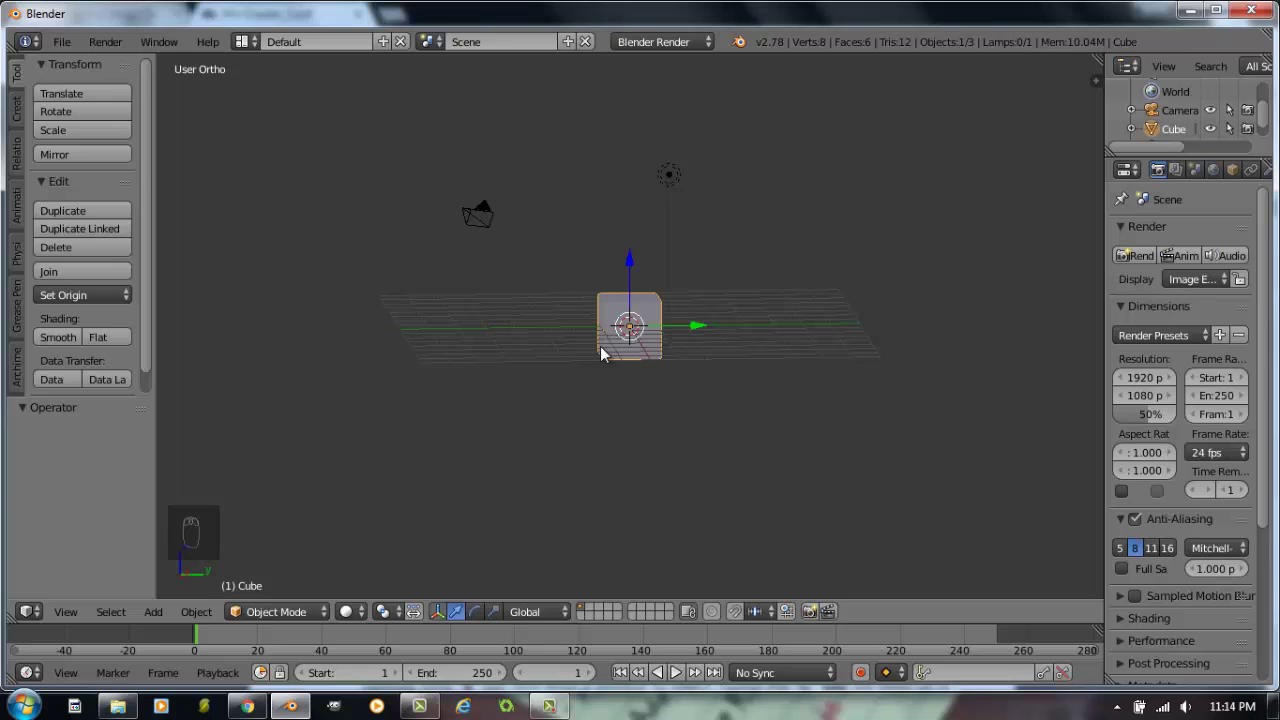
left_click_drag(593, 337, 649, 359)
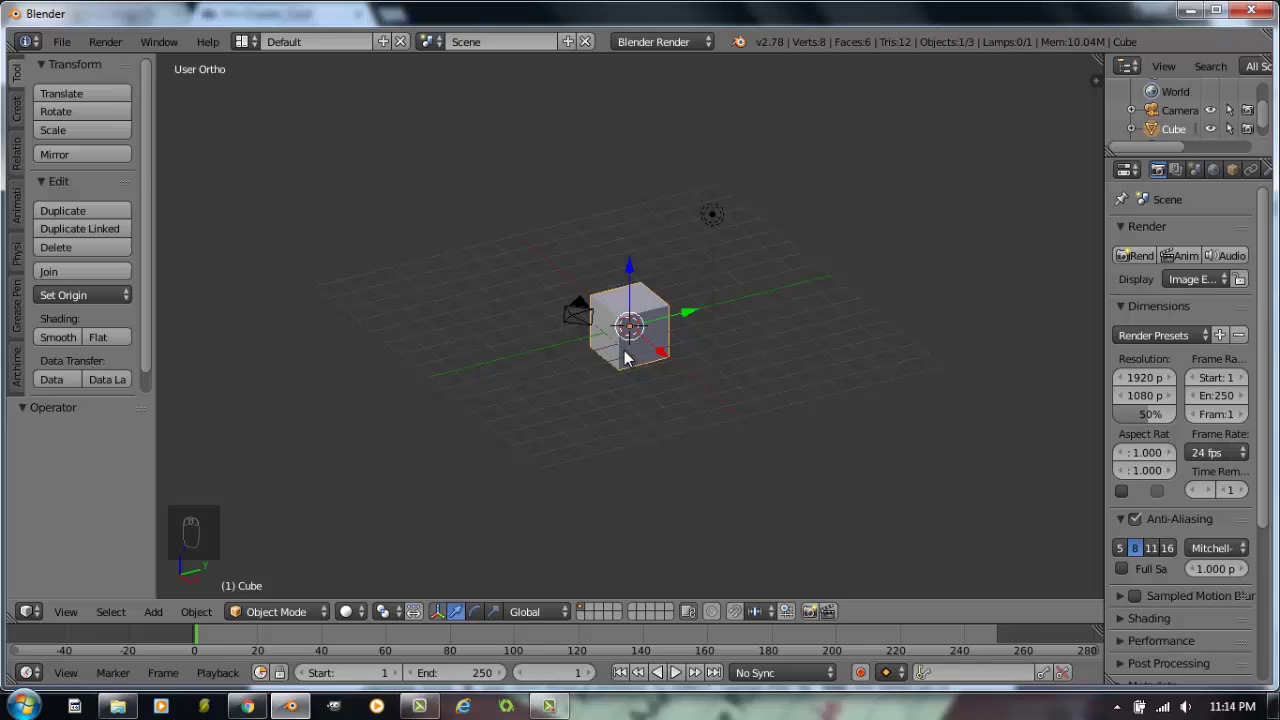
- Zoom the viewport in so the cube fills more of the orthographic view
left_click_drag(636, 346, 636, 346)
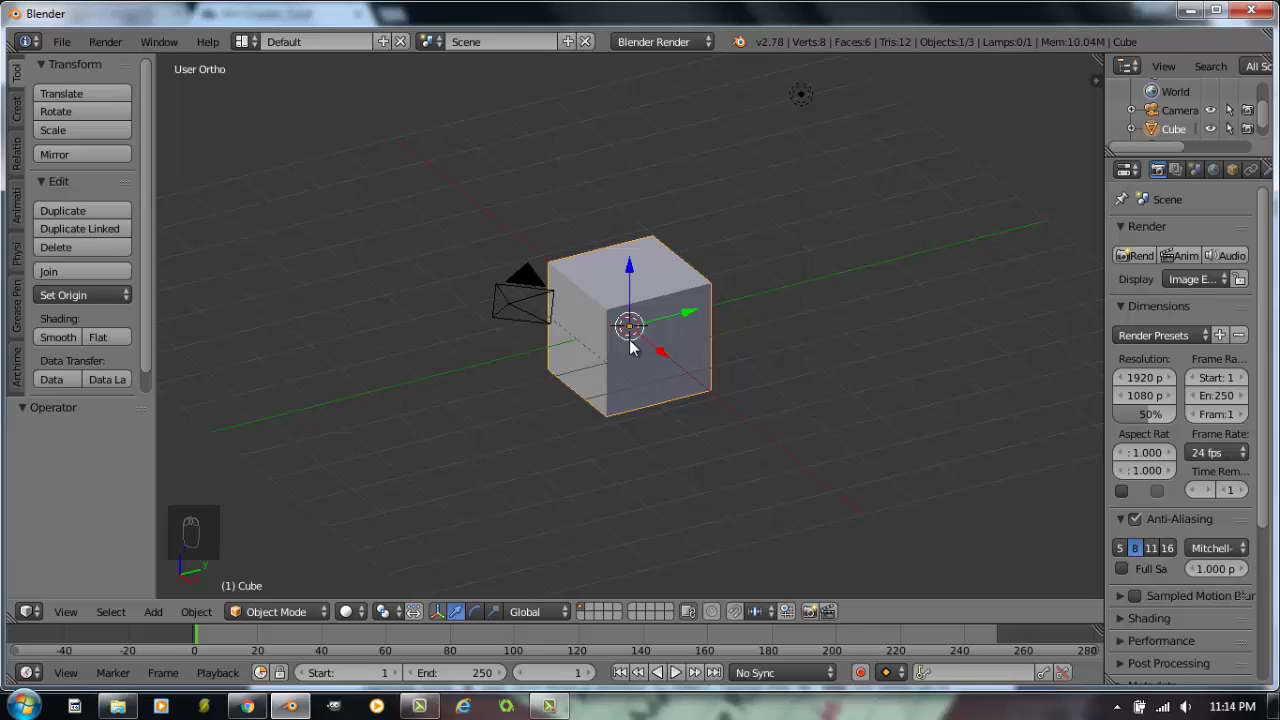
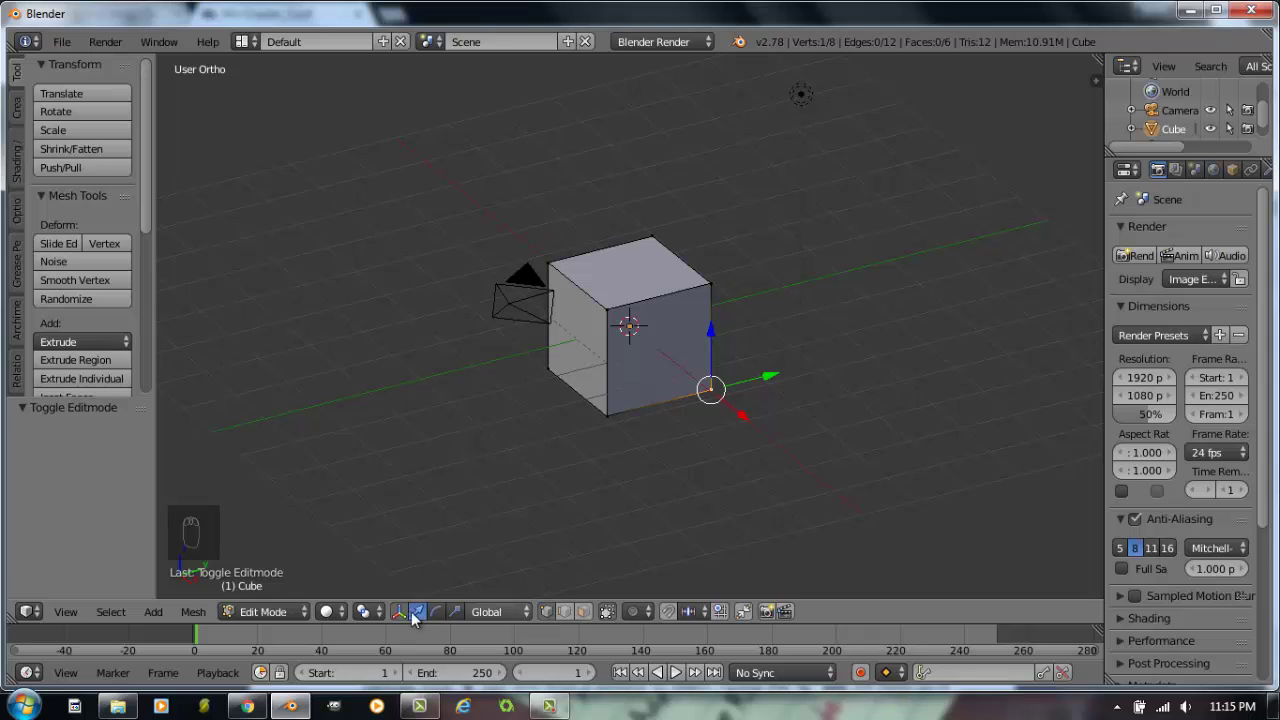
left_click(304, 600)
left_click(311, 573)
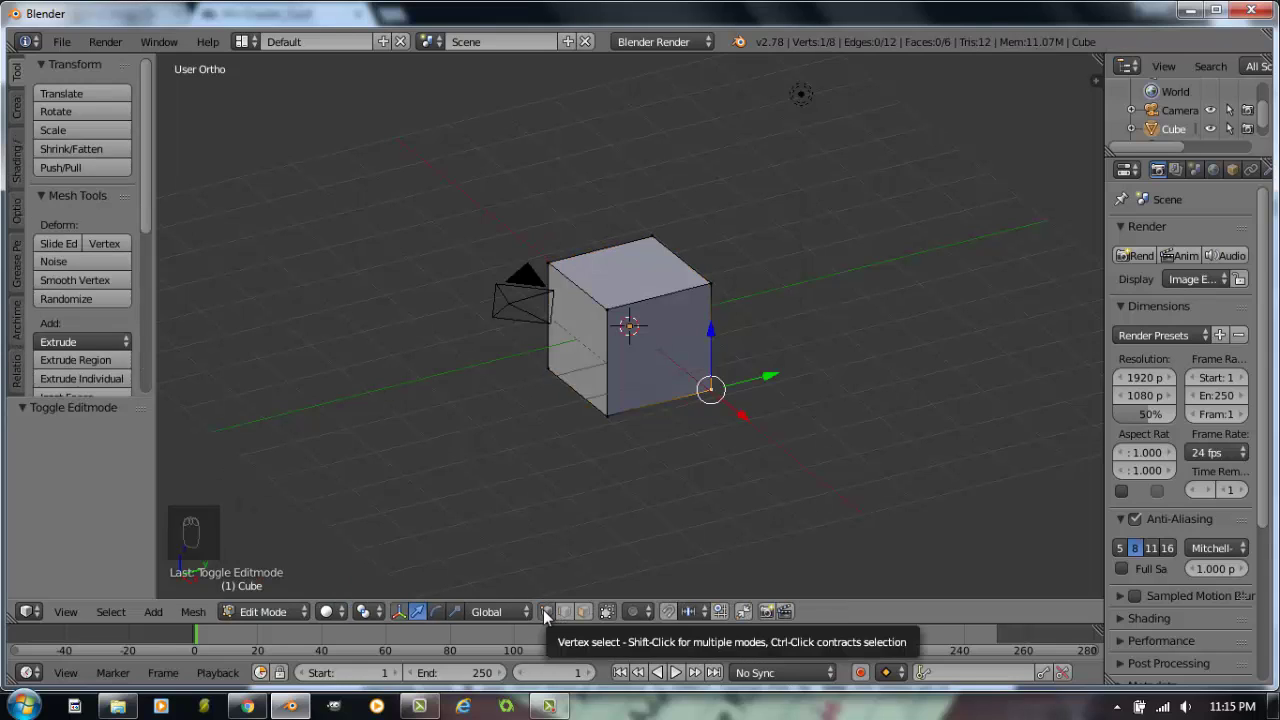
left_click(571, 620)
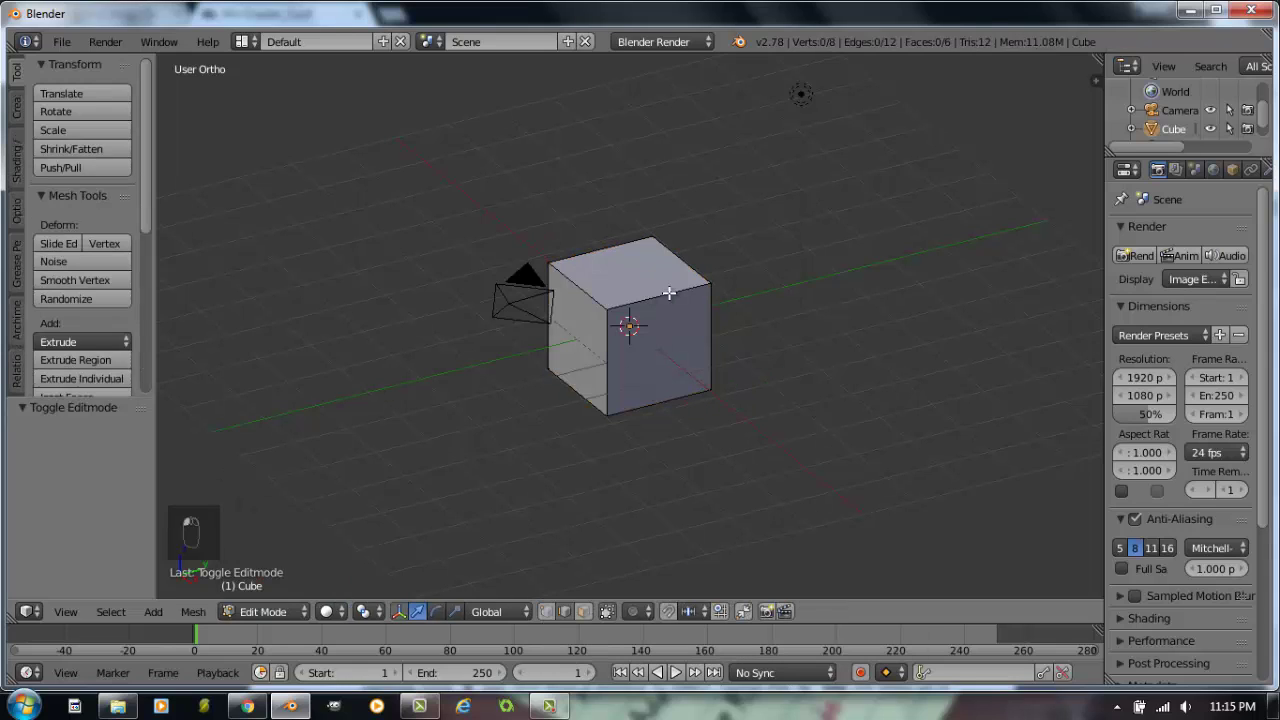
right_click(667, 290)
middle_click(699, 312)
left_click_drag(701, 312, 662, 416)
double_click(666, 368)
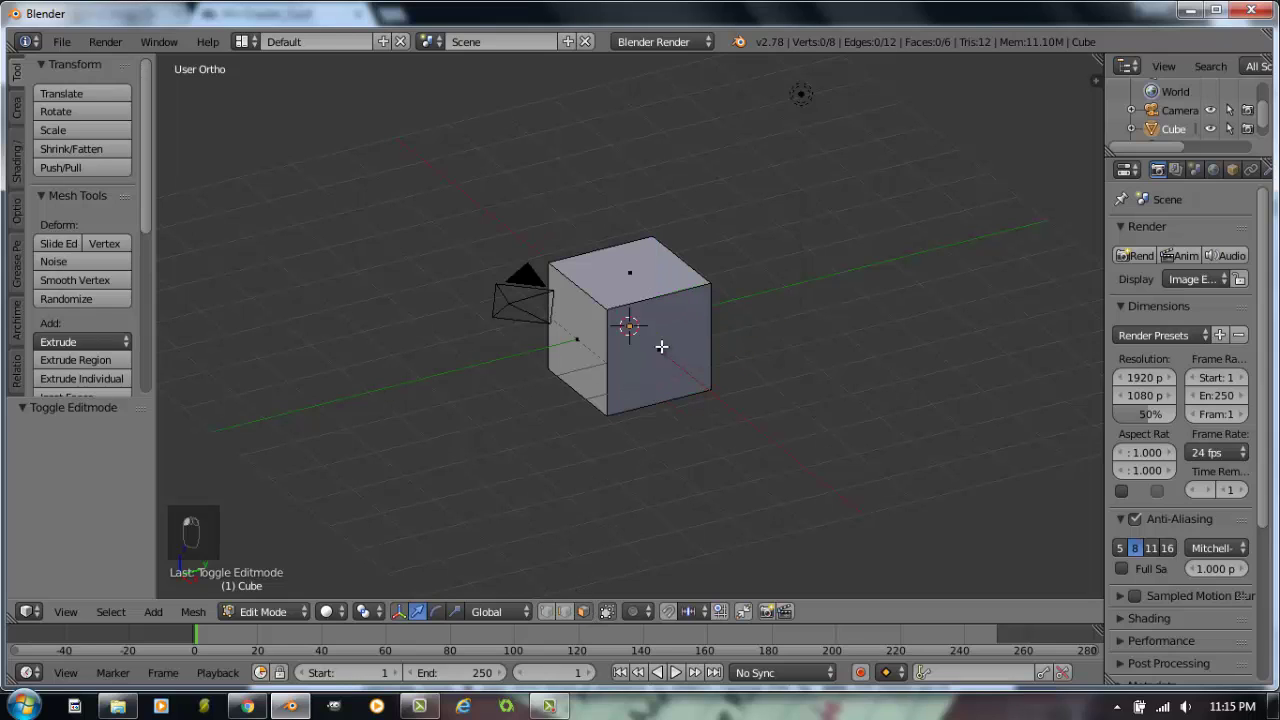
left_click(632, 300)
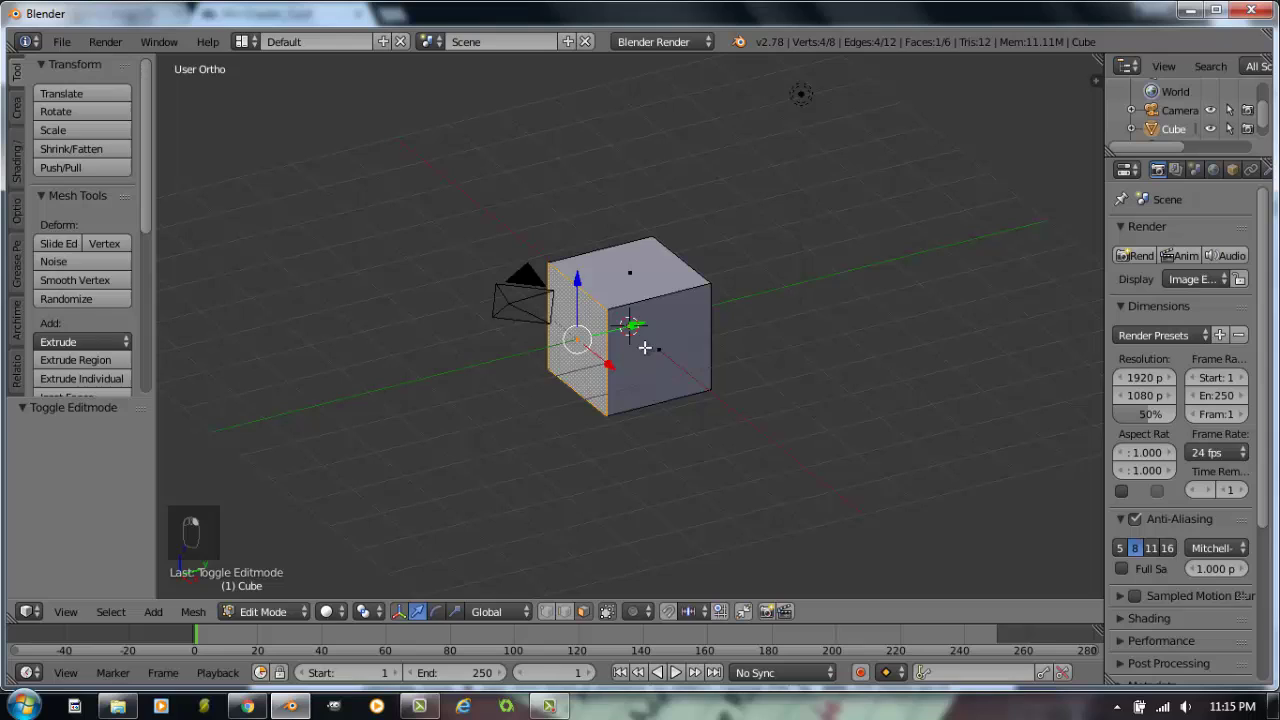
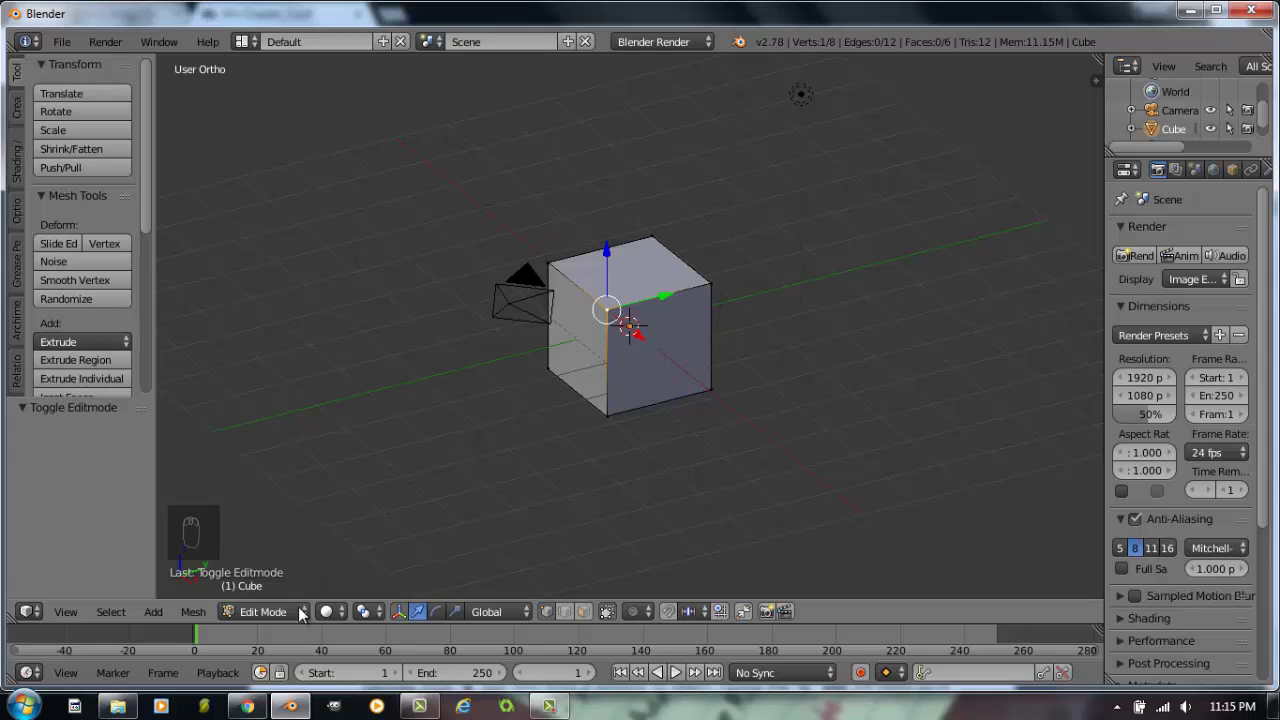
left_click(469, 514)
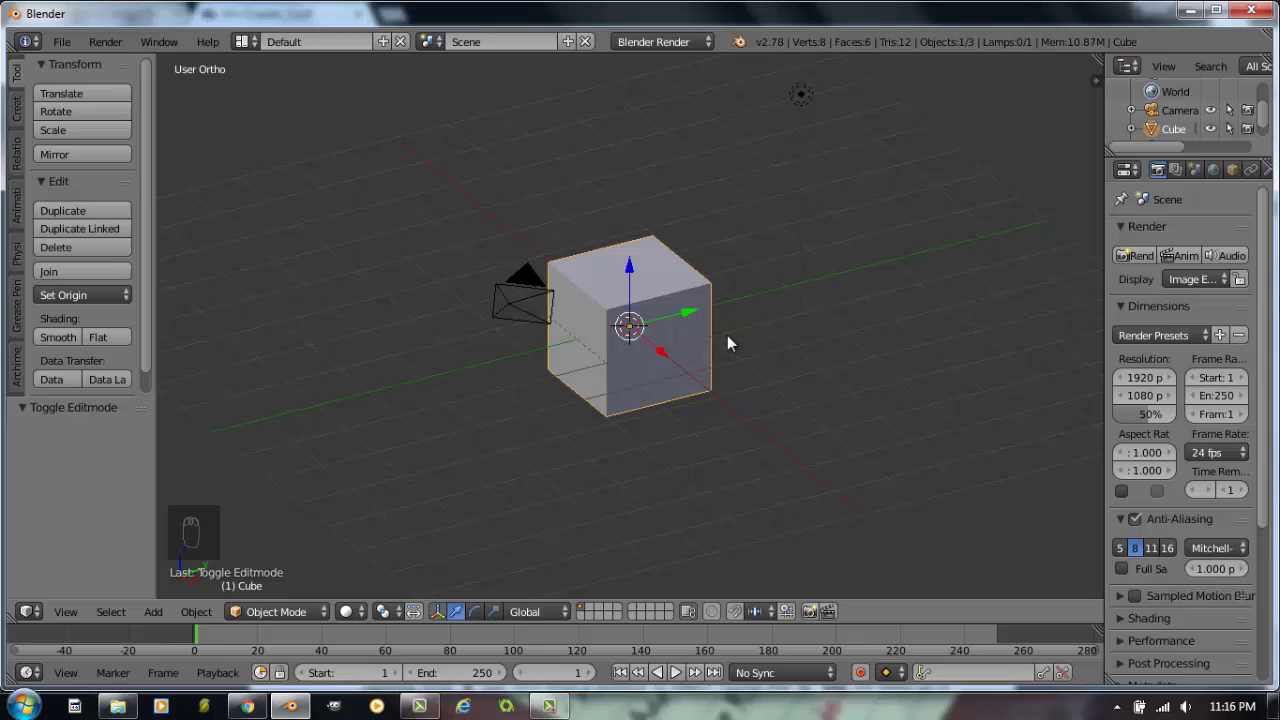
key("Tab")
key("Tab")
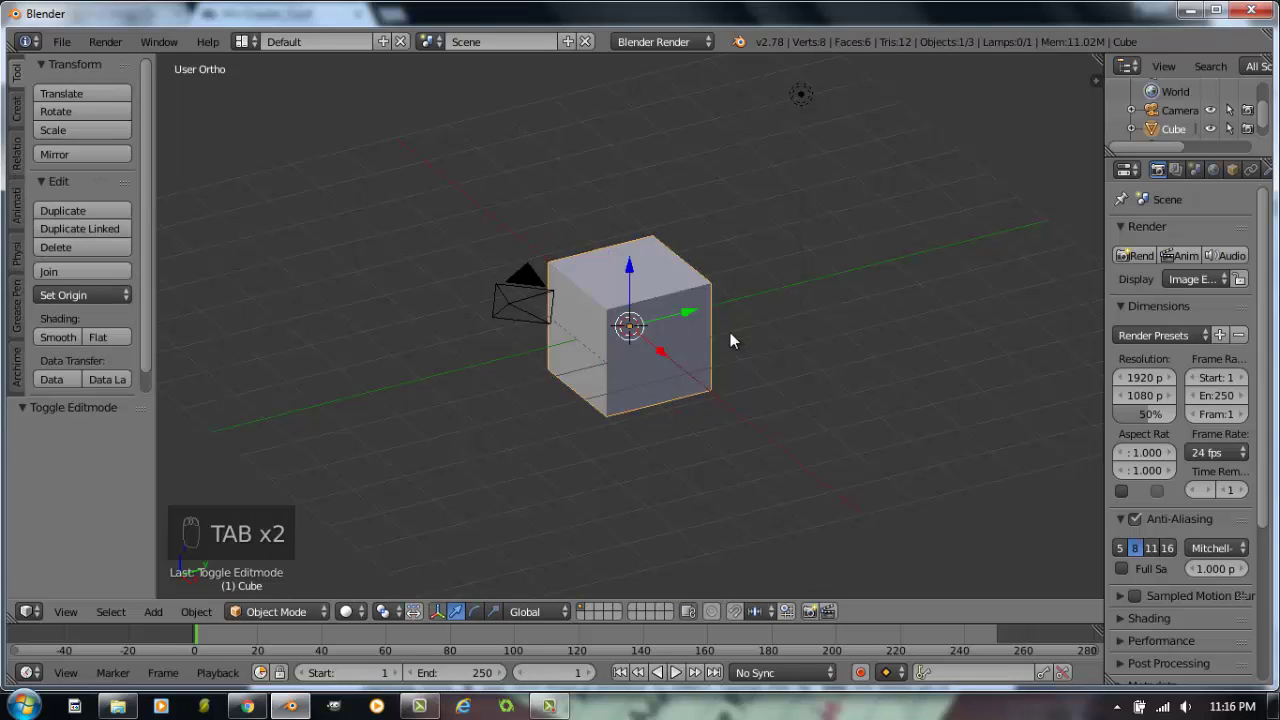
key("Tab")
key("Tab")
key("Tab")
key("Tab")
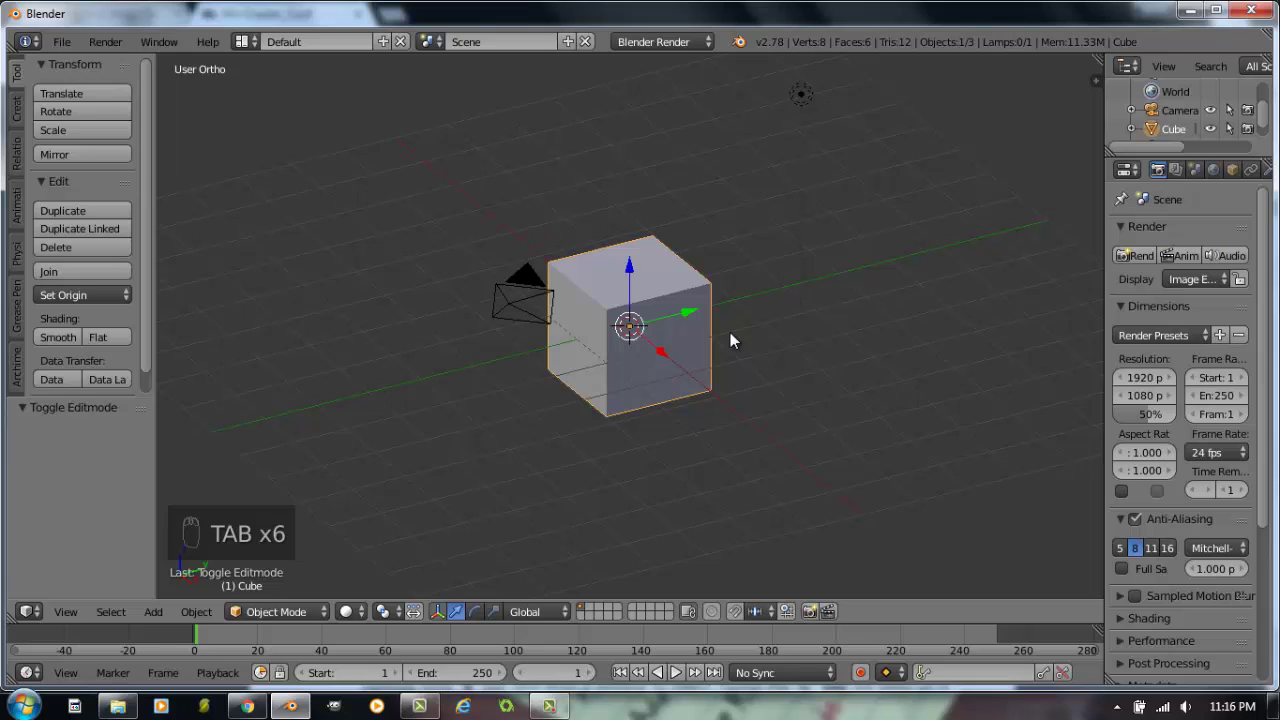
key("Tab")
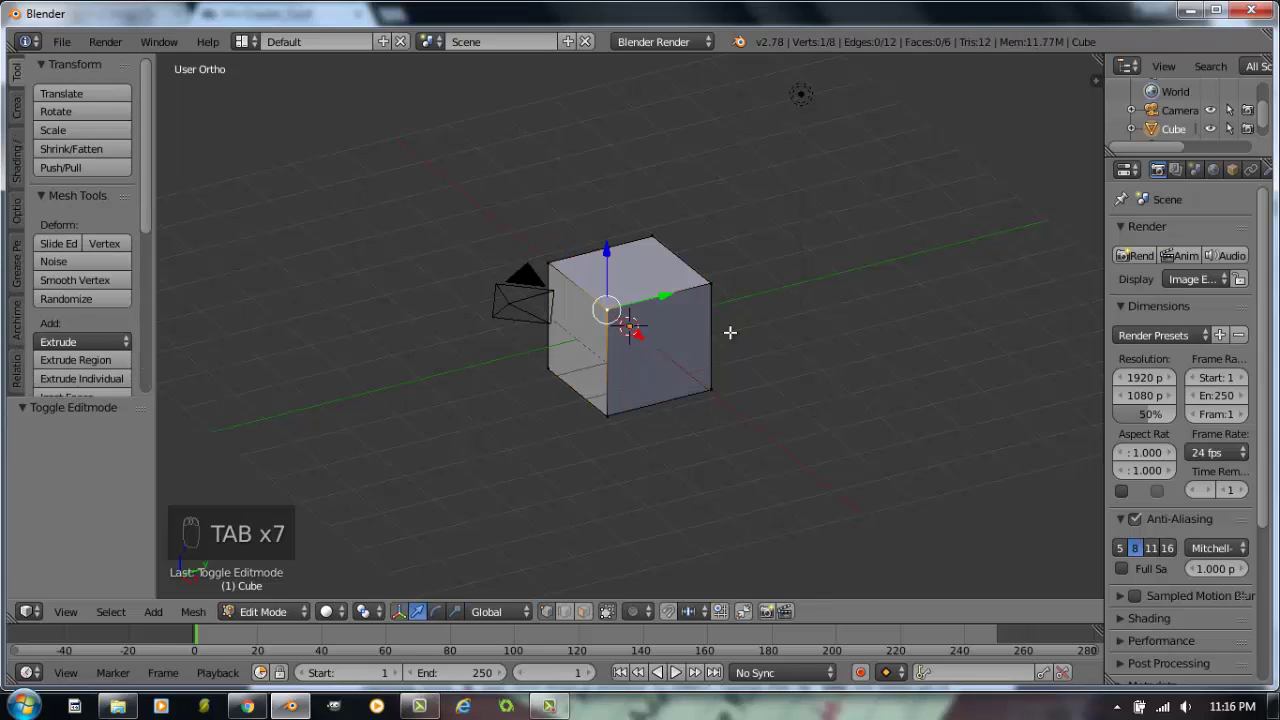
key("Tab")
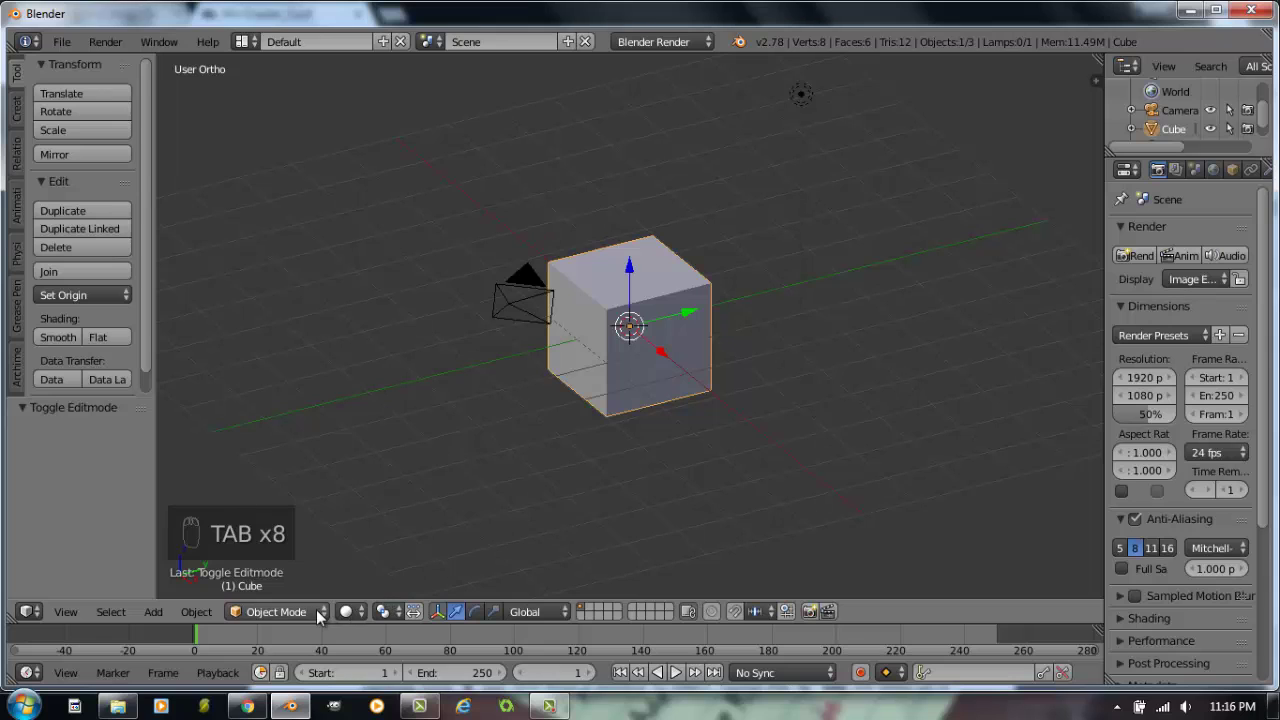
key("Tab")
left_click(737, 405)
key("Tab")
key("Tab")
key("Tab")
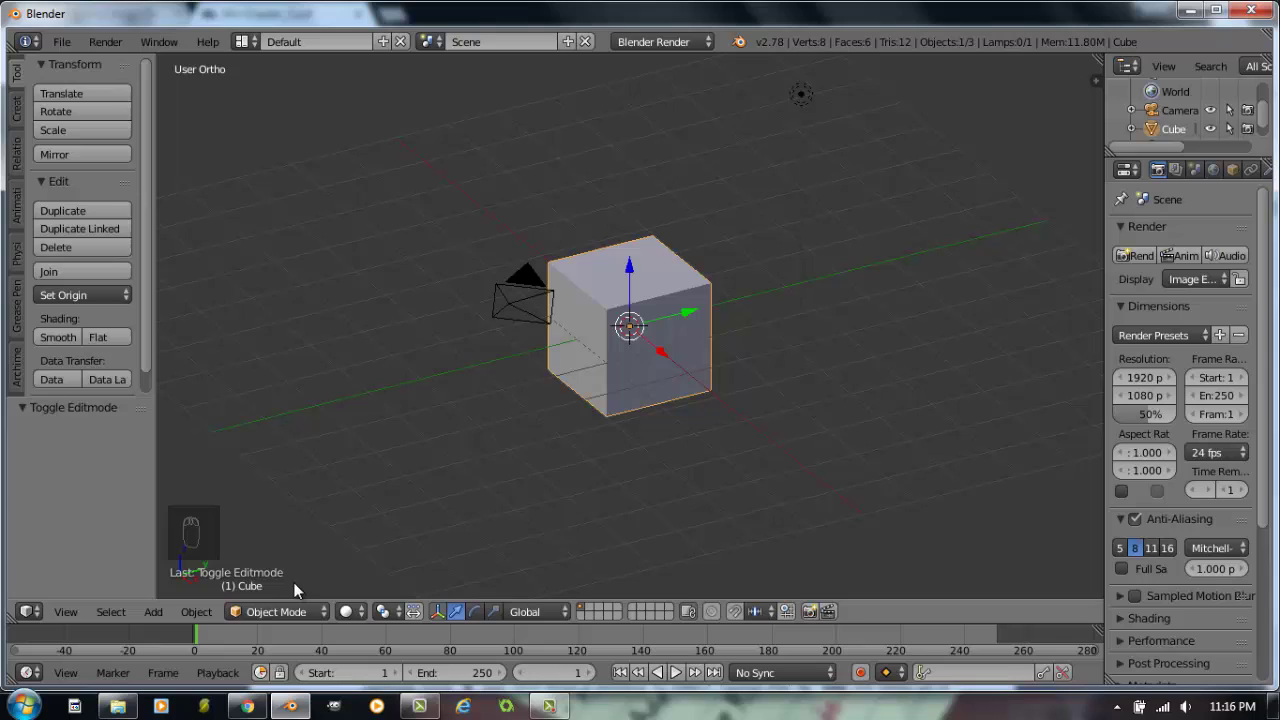
- Place the 3D cursor just above the cube and check top, front and right views
left_click_drag(787, 267, 530, 259)
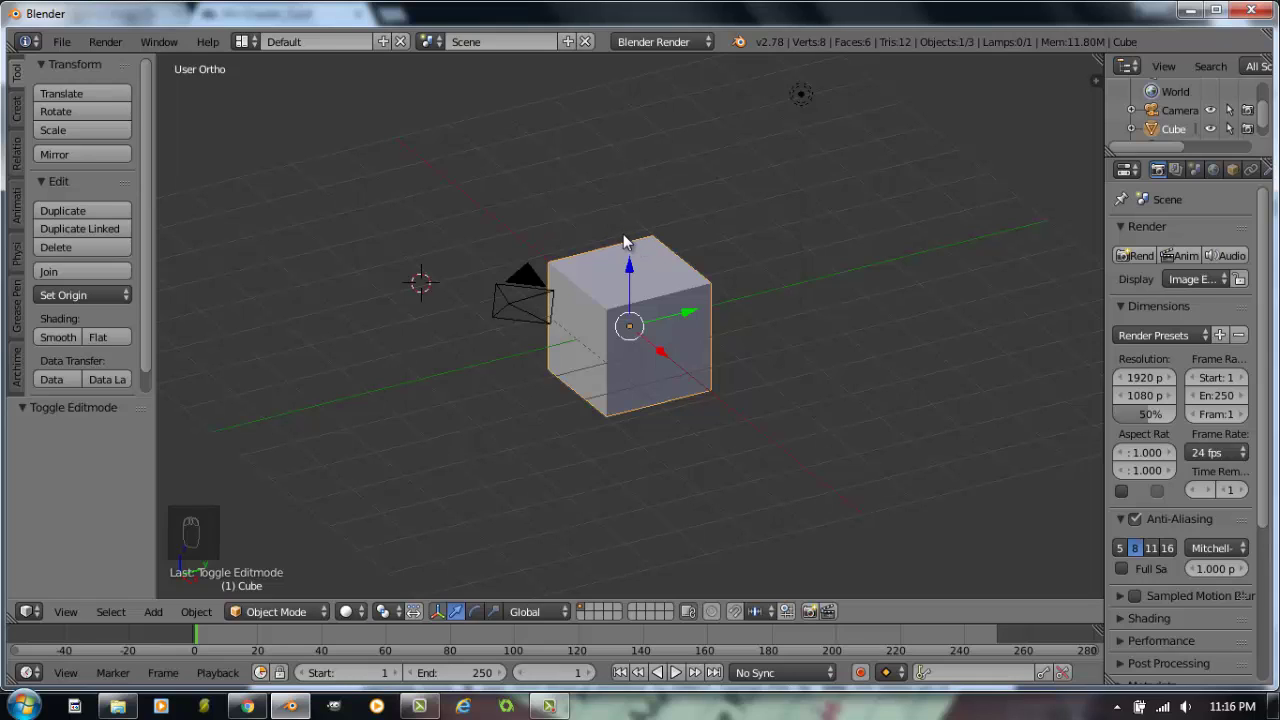
left_click(624, 224)
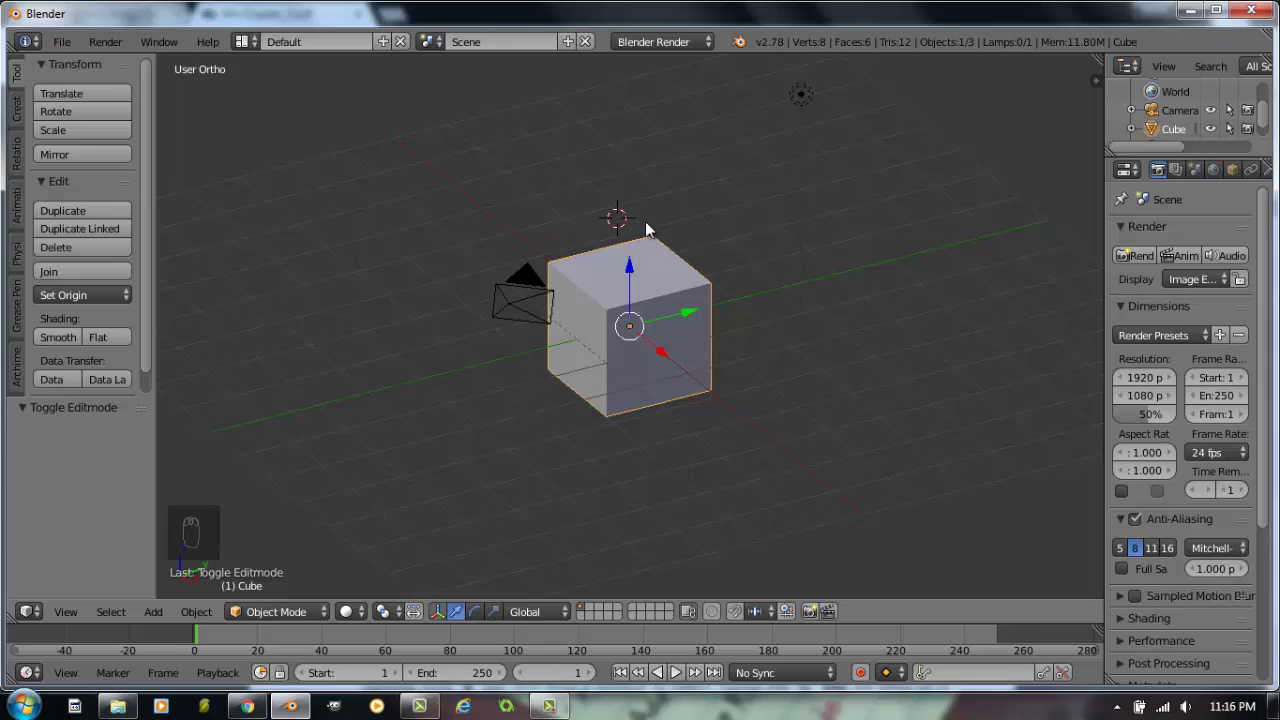
key("KP_7")
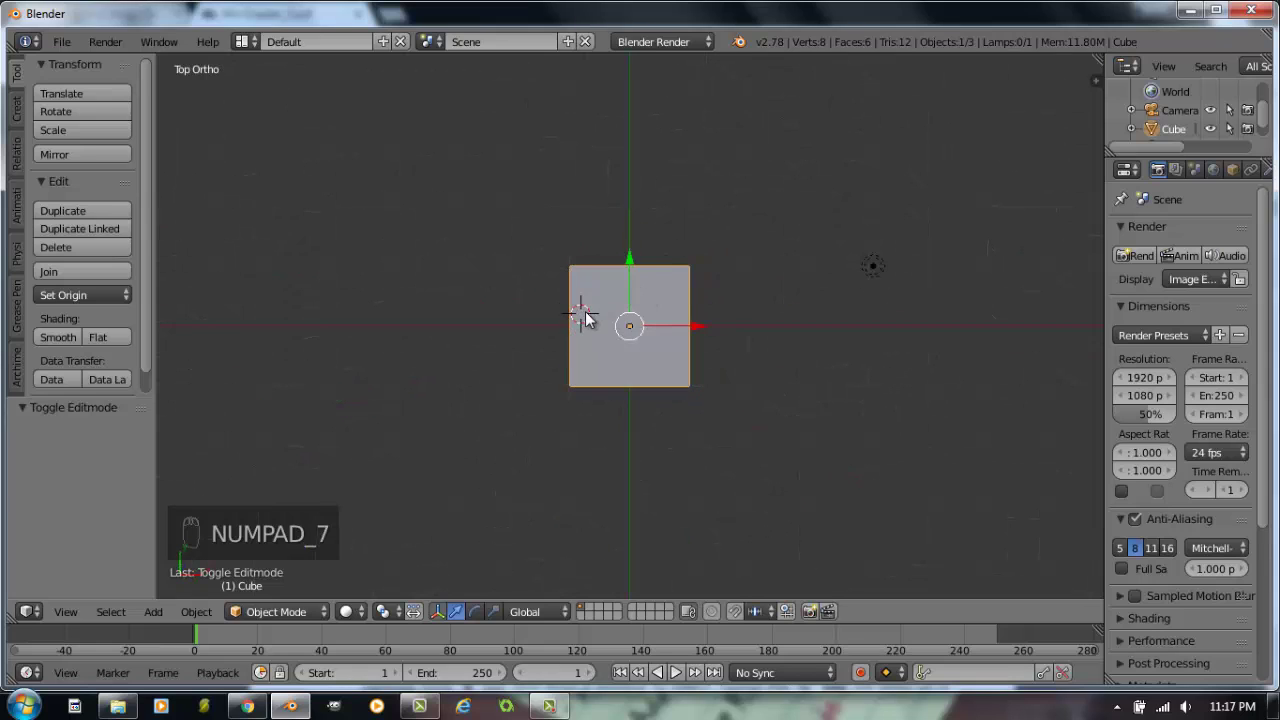
key("KP_1")
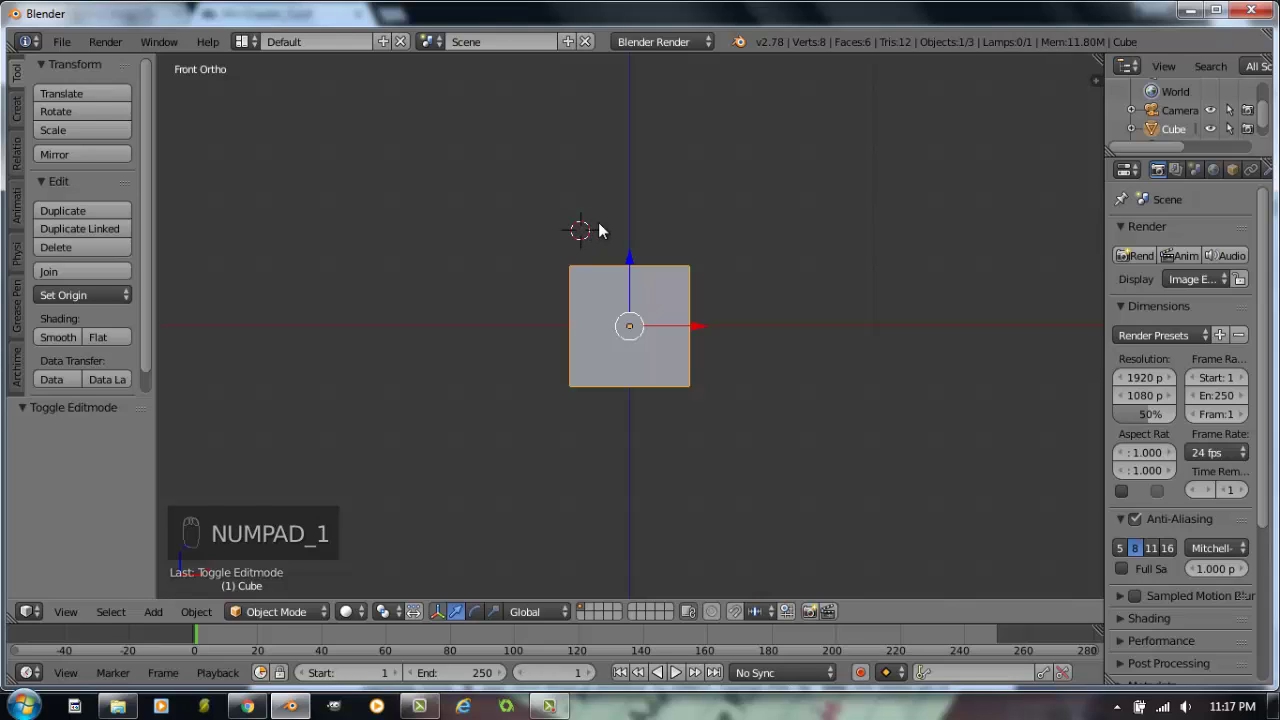
key("KP_3")
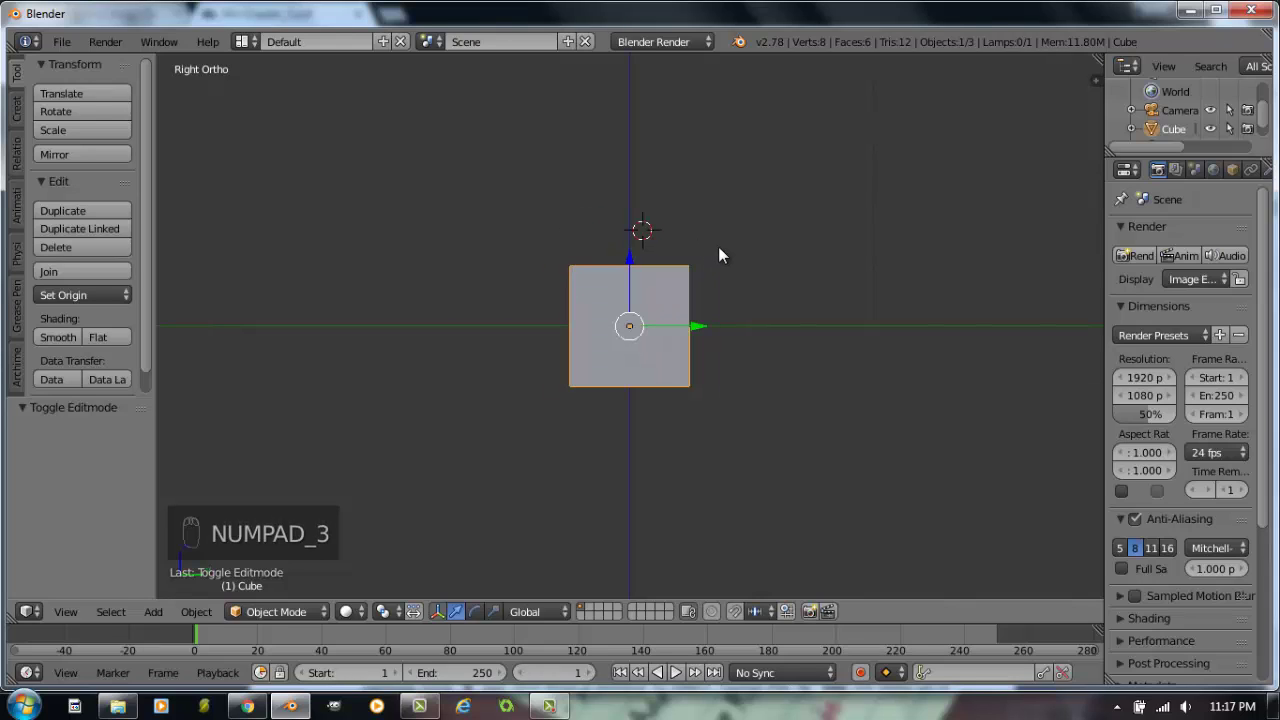
left_click(634, 222)
- Step the view around the cube with numpad keys, settling on an angled overhead view
key("KP_1")
key("KP_3")
key("KP_1")
key("KP_7")
key("KP_1")
key("KP_3")
key("KP_1")
key("KP_7")
key("KP_1")
key("KP_3")
key("KP_1")
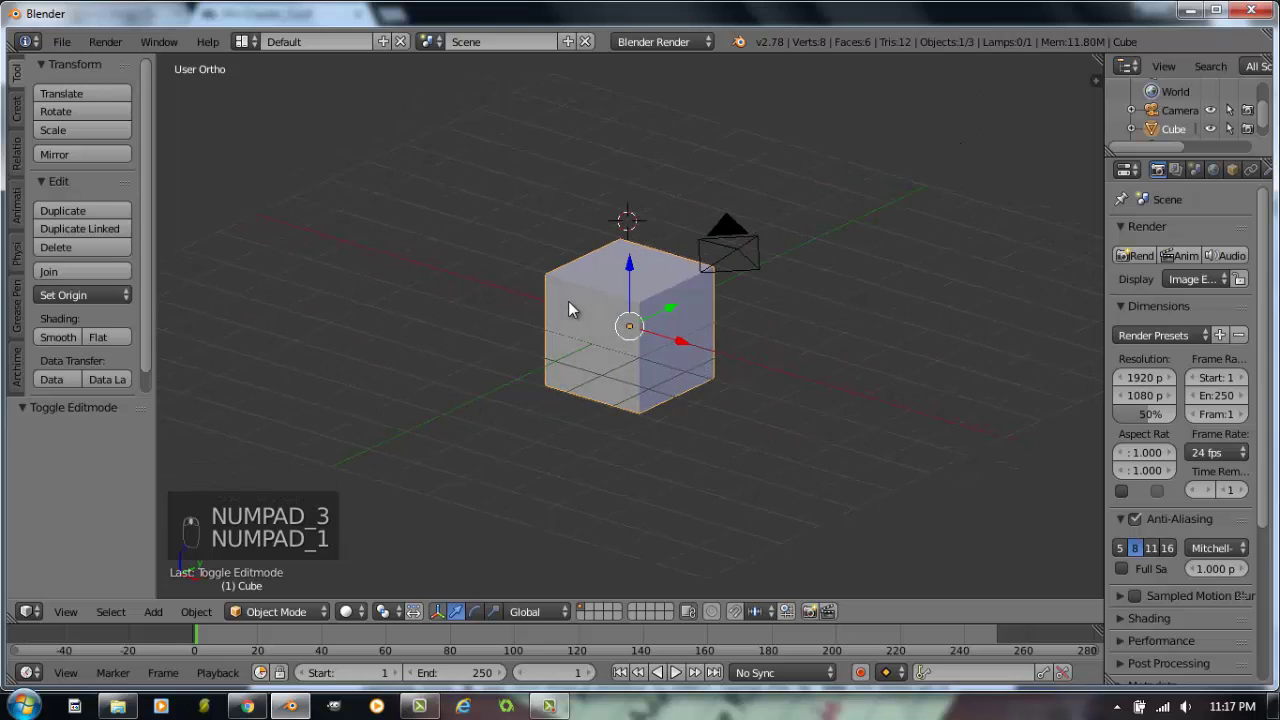
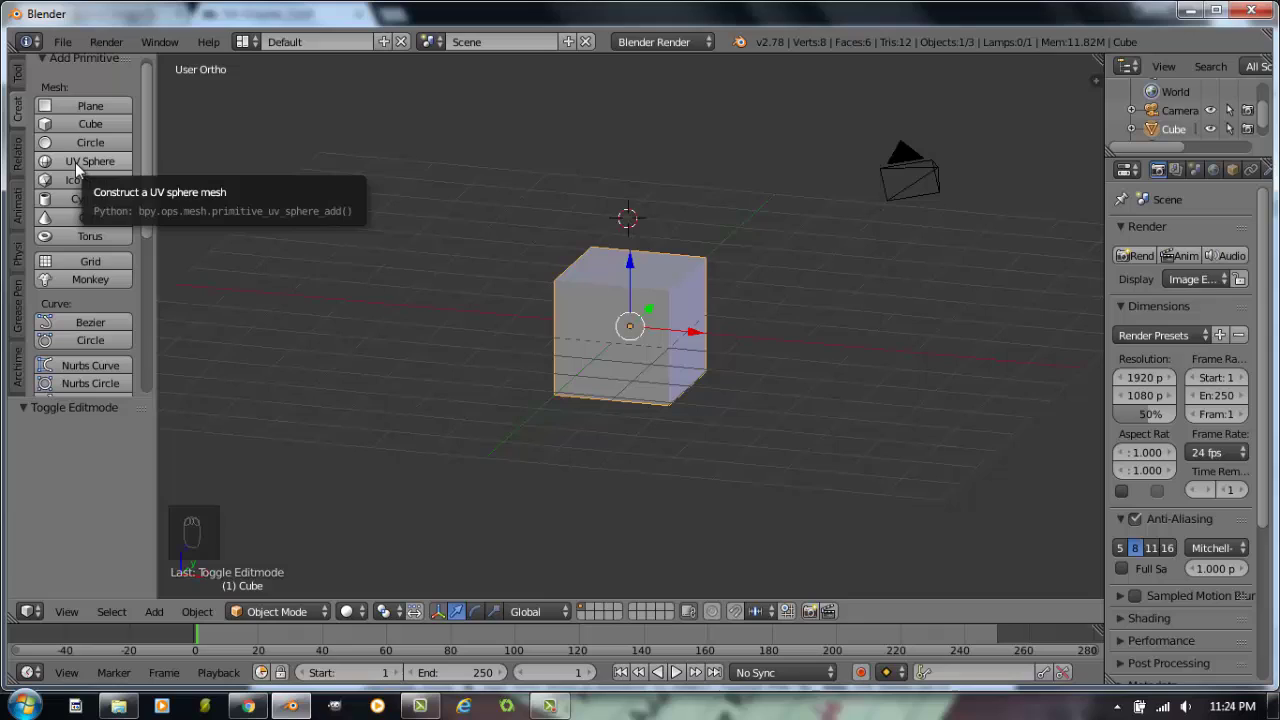
- Add a UV sphere from the Create tab, then undo it so only the cube remains
left_click(84, 170)
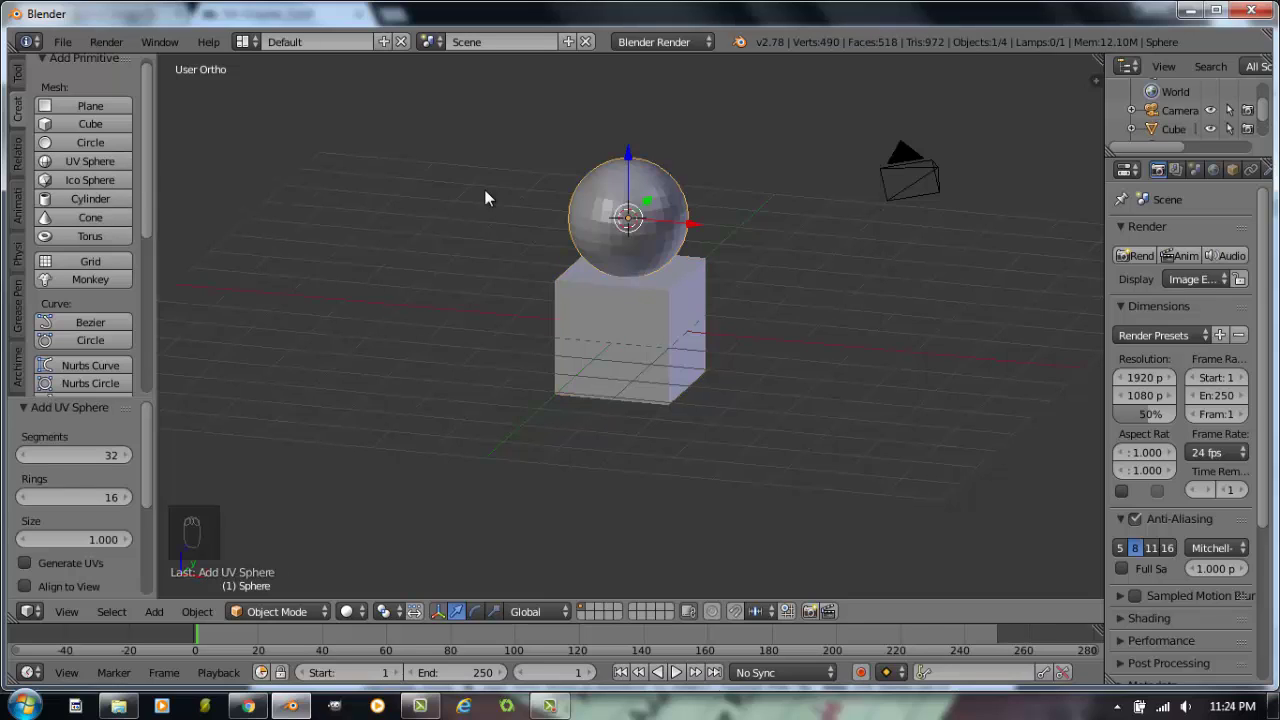
key("ctrl+z")
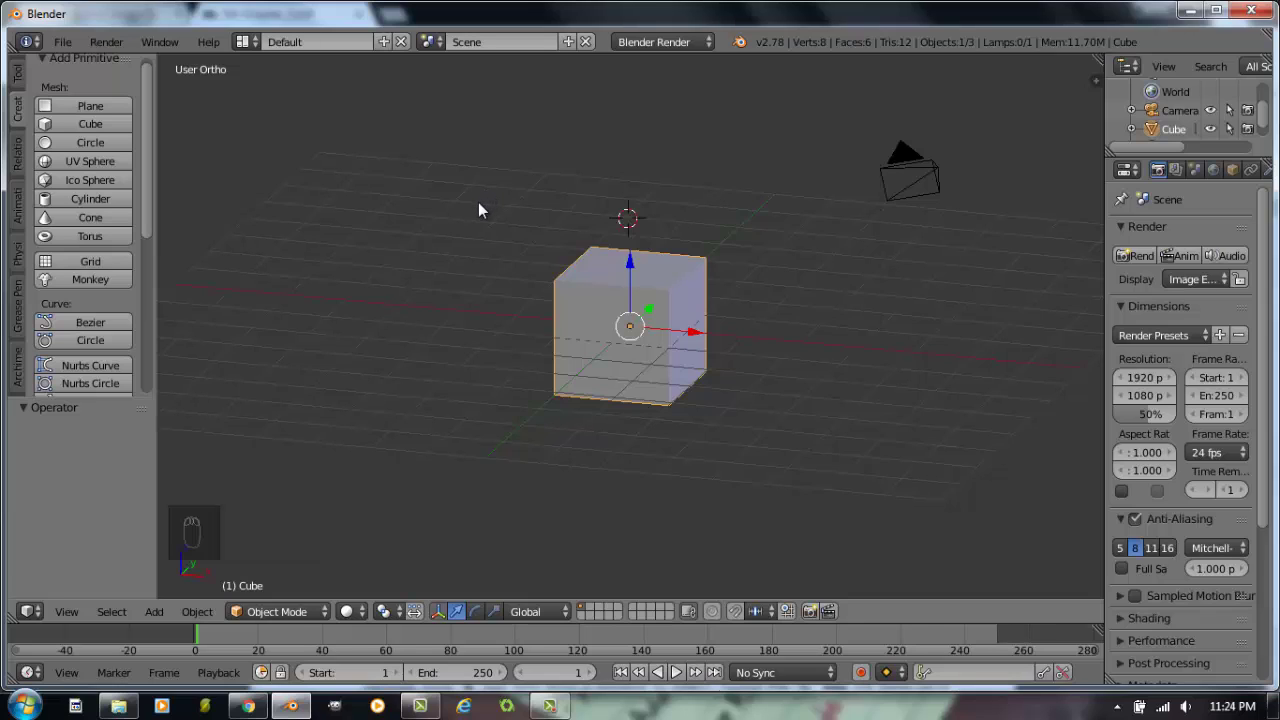
- Dismiss the Shift+A add list without adding any mesh
key("shift+a")
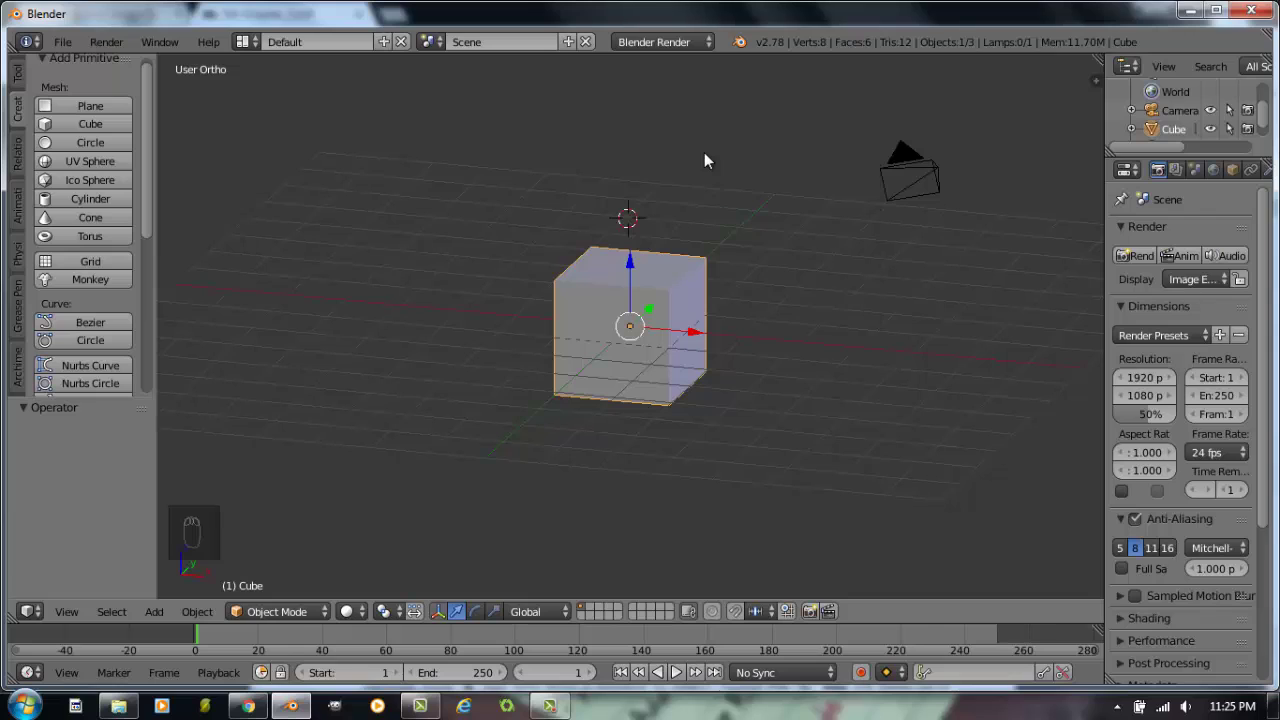
- Add a UV sphere above the cube via the context menu and show the Tools tab
key("space")
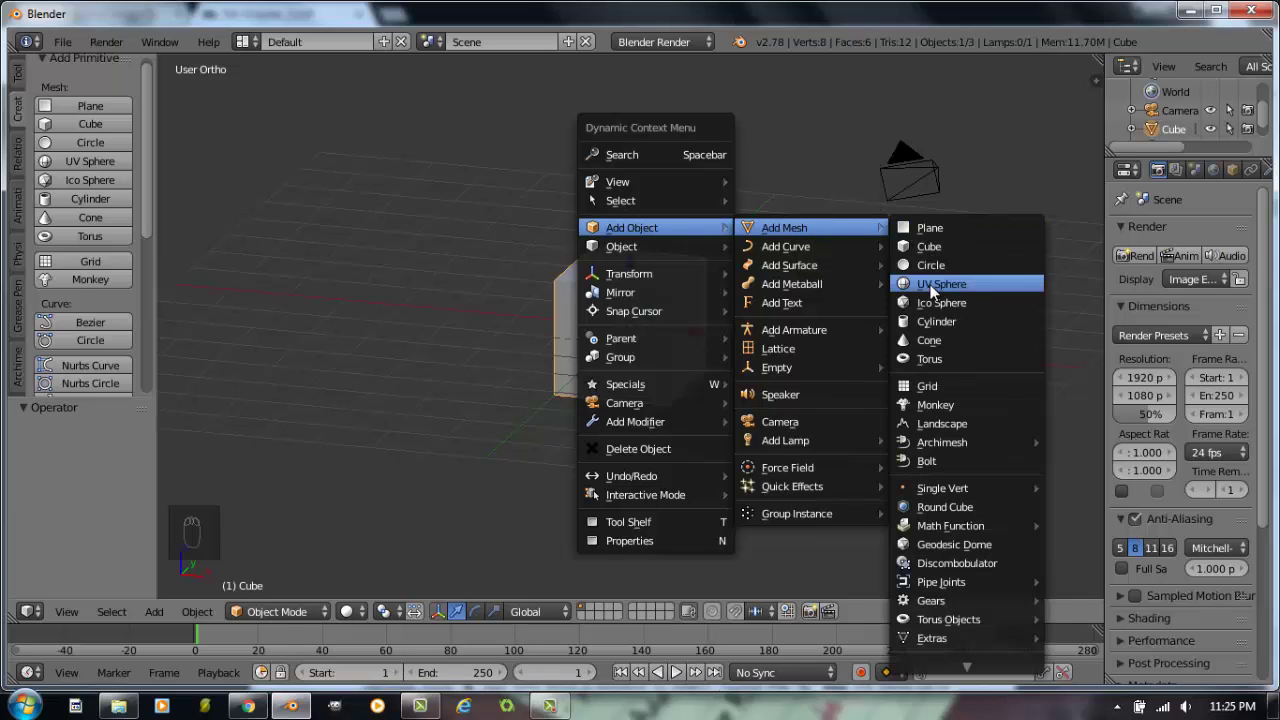
left_click_drag(661, 332, 575, 300)
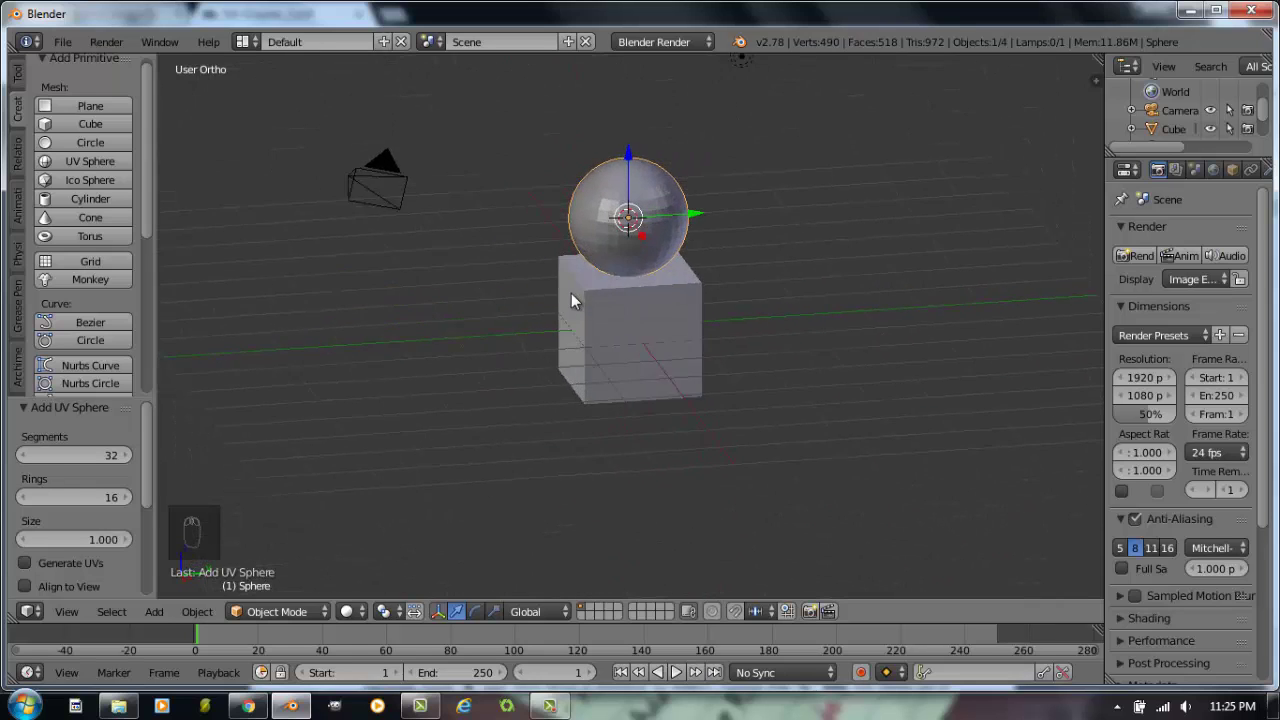
left_click_drag(811, 223, 32, 89)
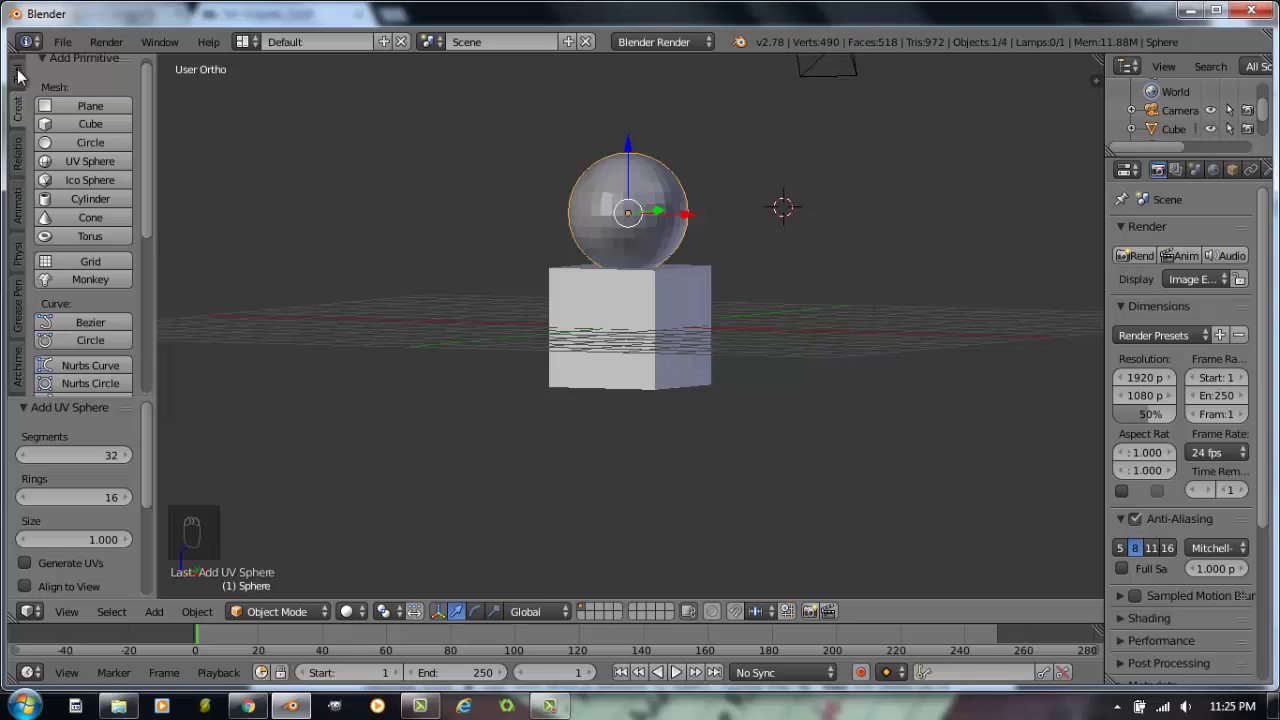
left_click(22, 76)
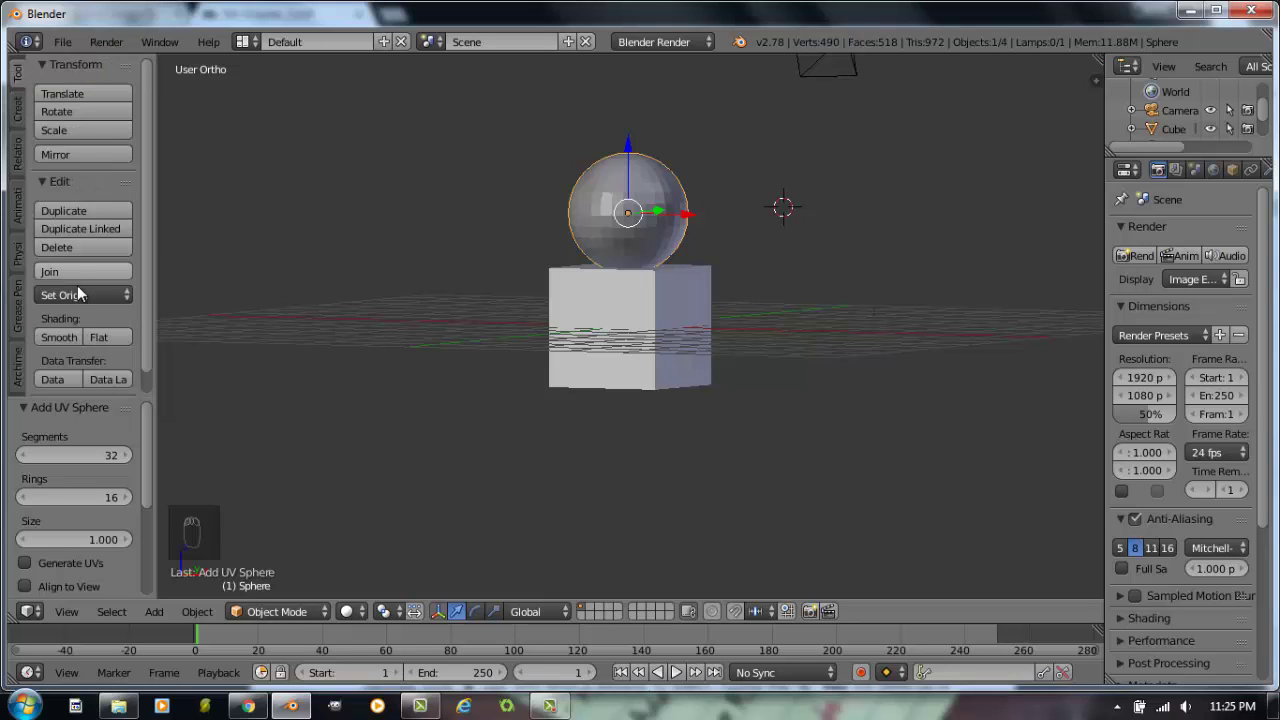
left_click(80, 300)
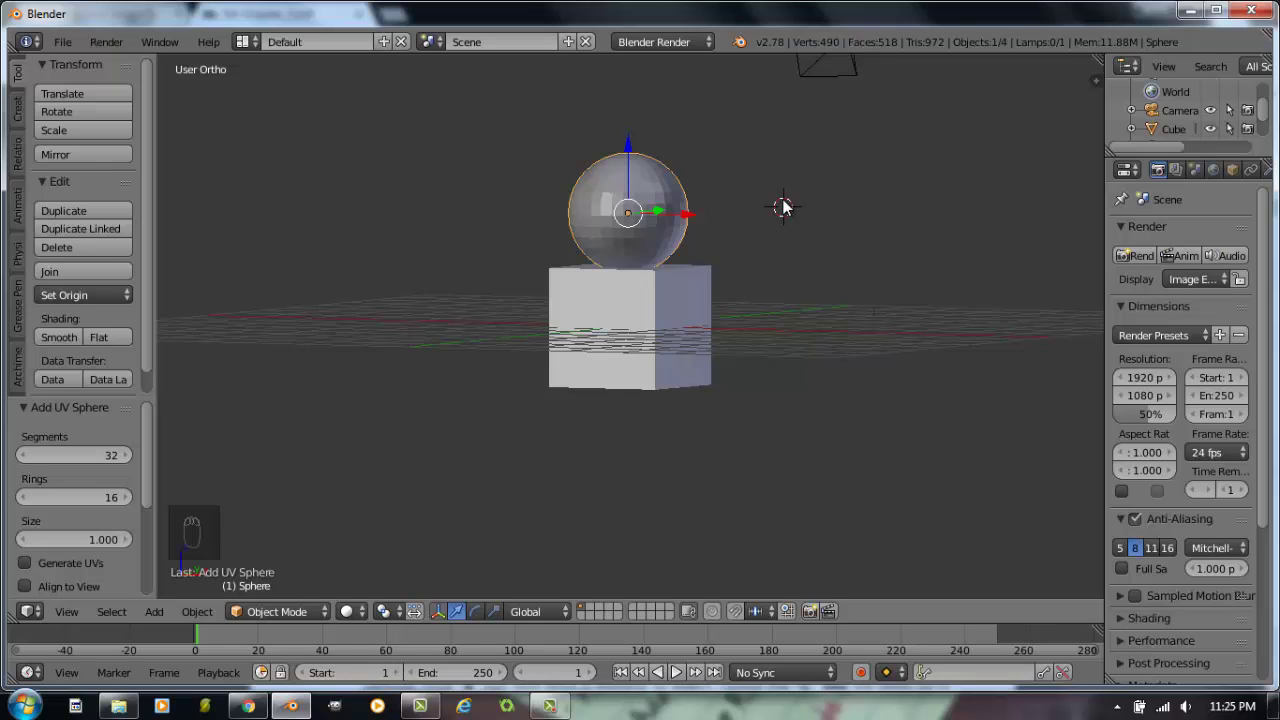
- Bring up the Shift+S snap menu for the selected sphere without applying a snap
key("shift+s")
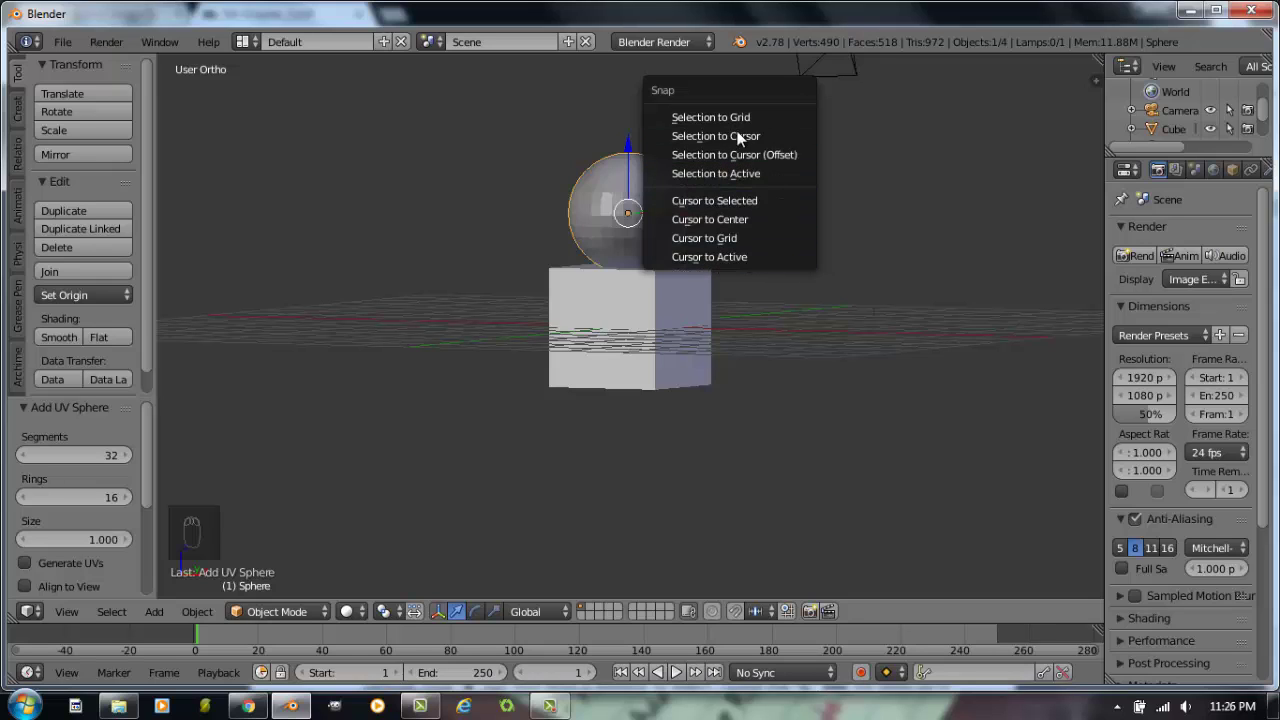
- Set the UV sphere to 32 segments and 32 rings and frame it in the view
left_click_drag(738, 317, 724, 330)
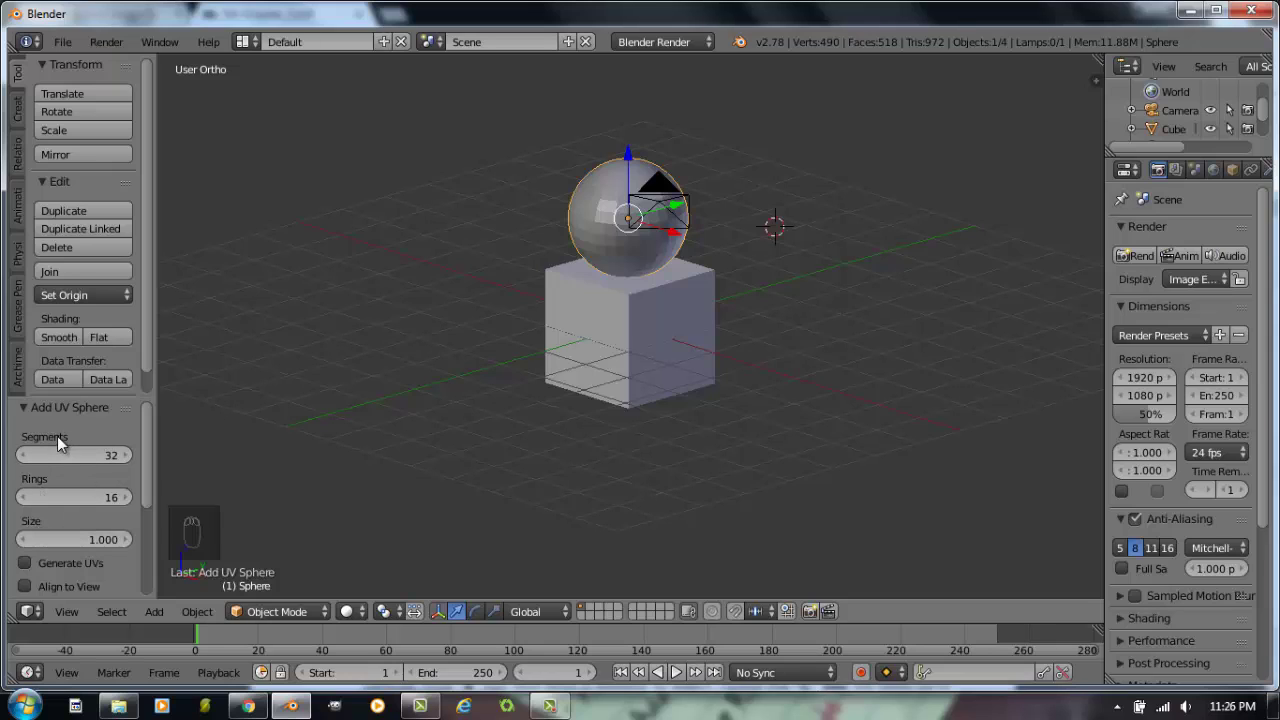
left_click(104, 462)
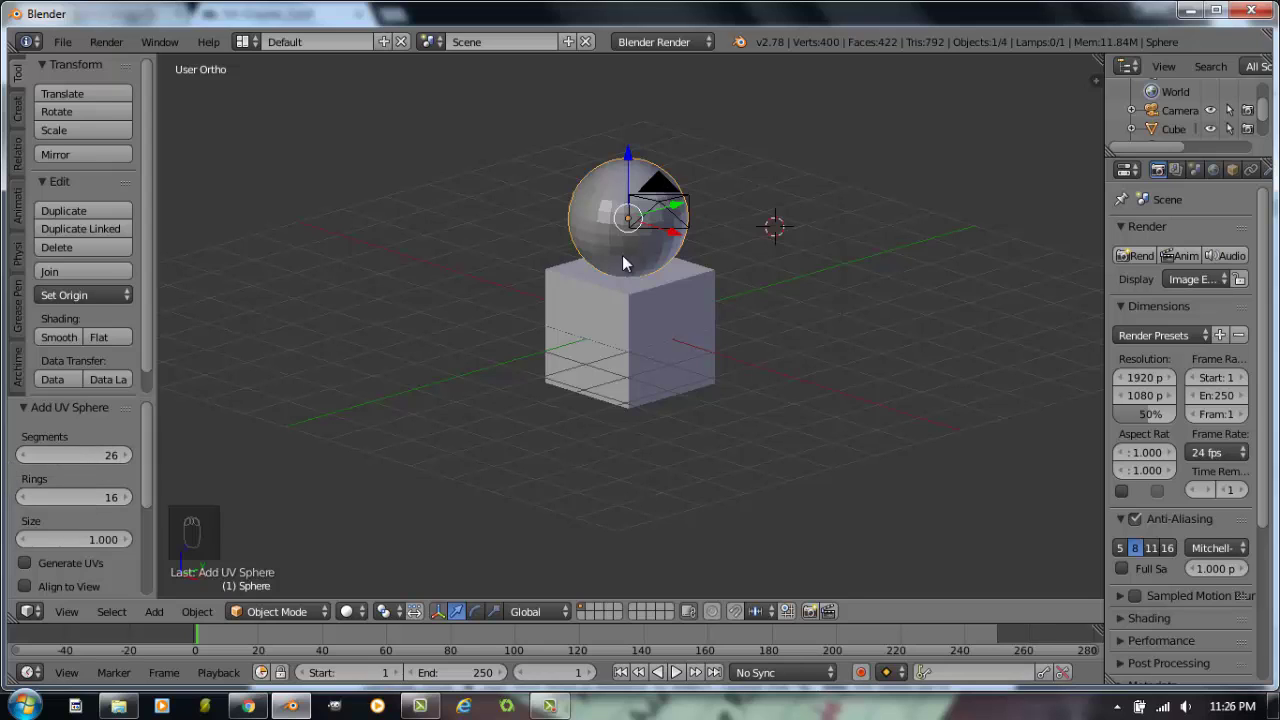
left_click_drag(657, 248, 344, 368)
key("KP_Decimal")
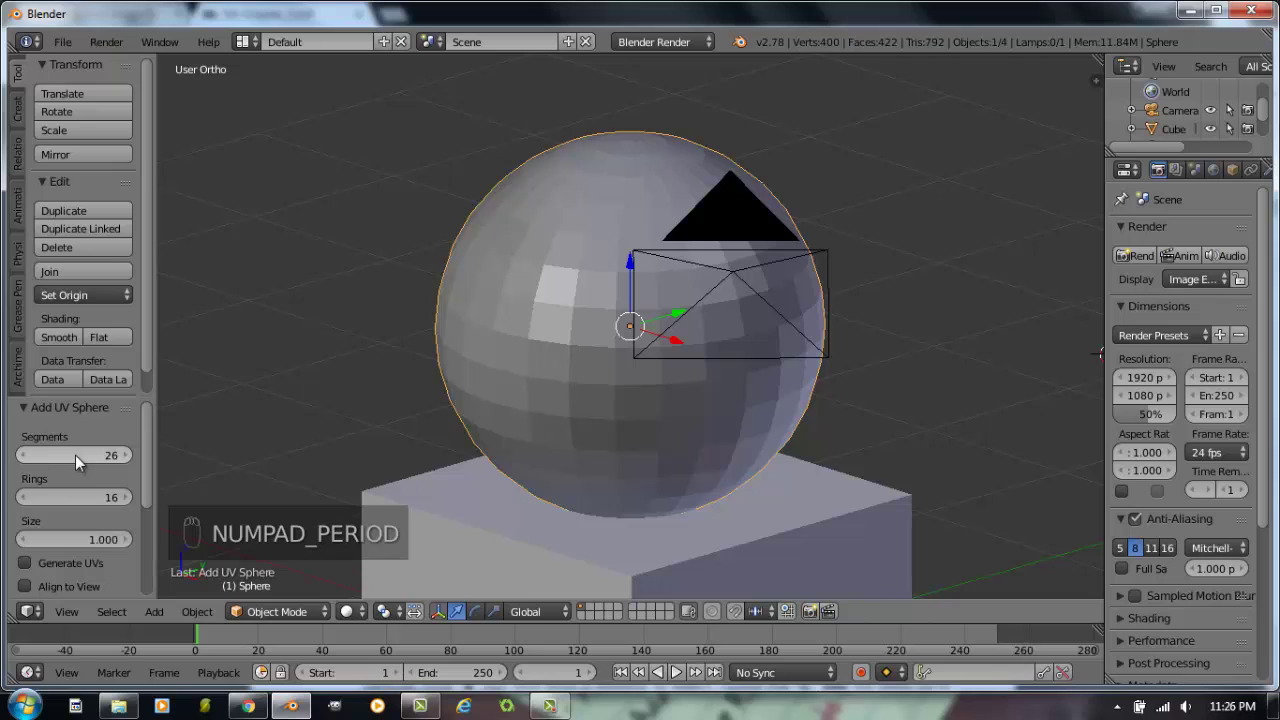
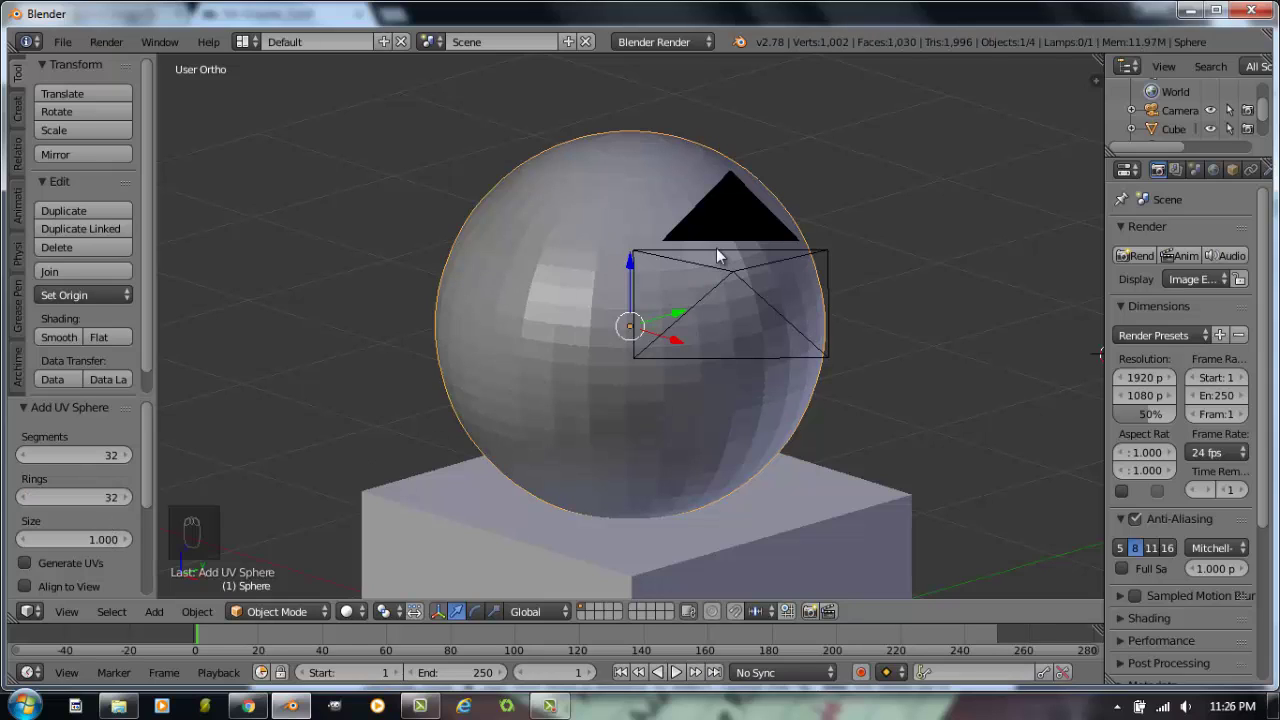
left_click_drag(594, 339, 100, 456)
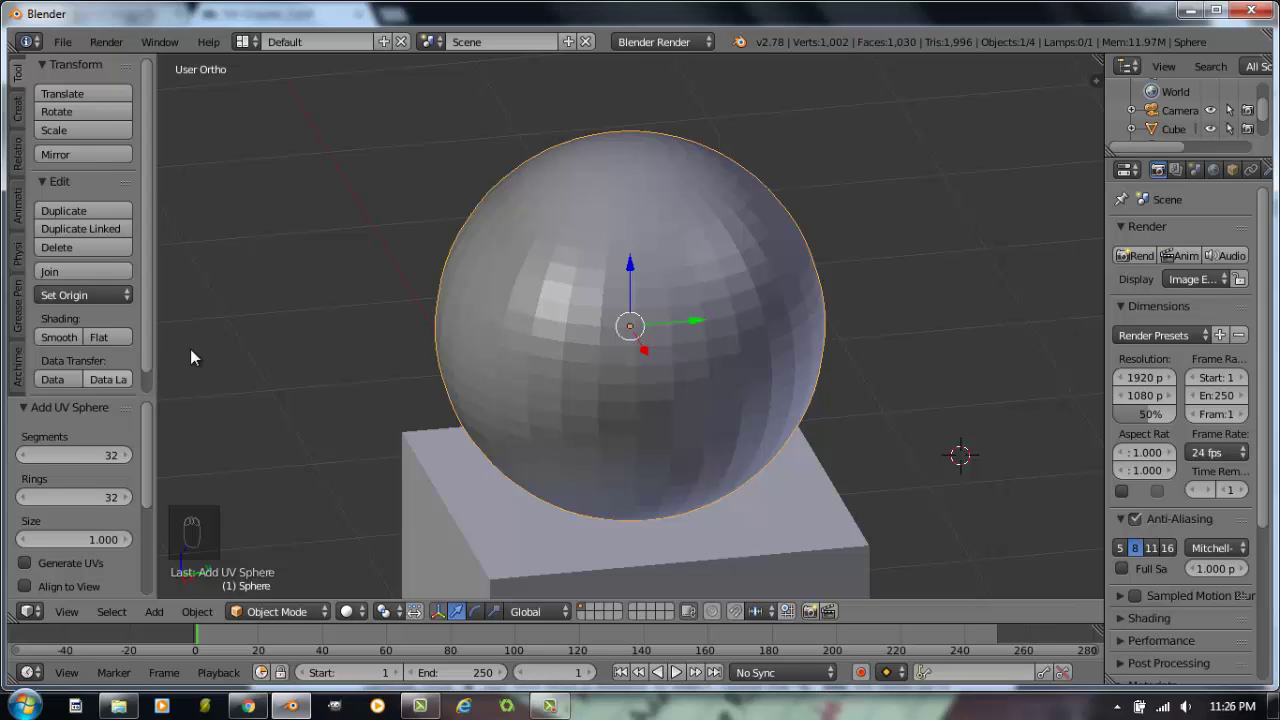
- Move the sphere slightly along the X axis so it sits centred above the cube
left_click_drag(599, 336, 662, 394)
middle_click(670, 400)
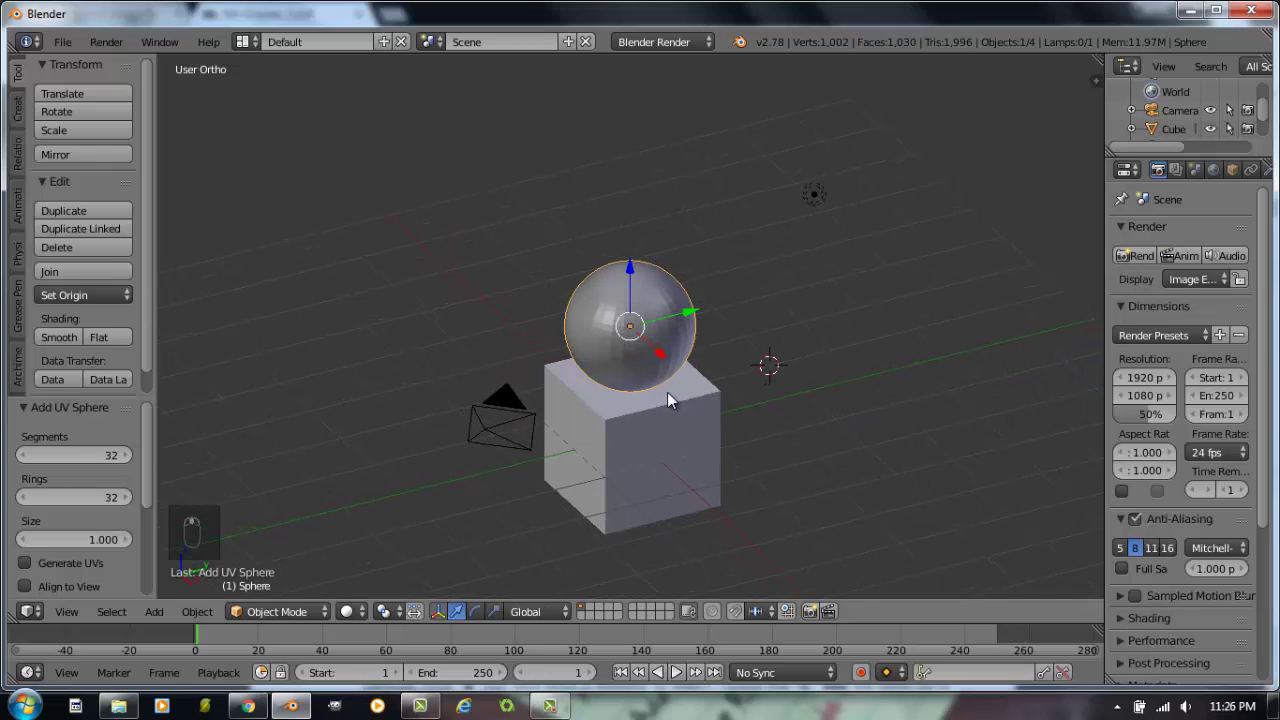
left_click_drag(664, 399, 644, 367)
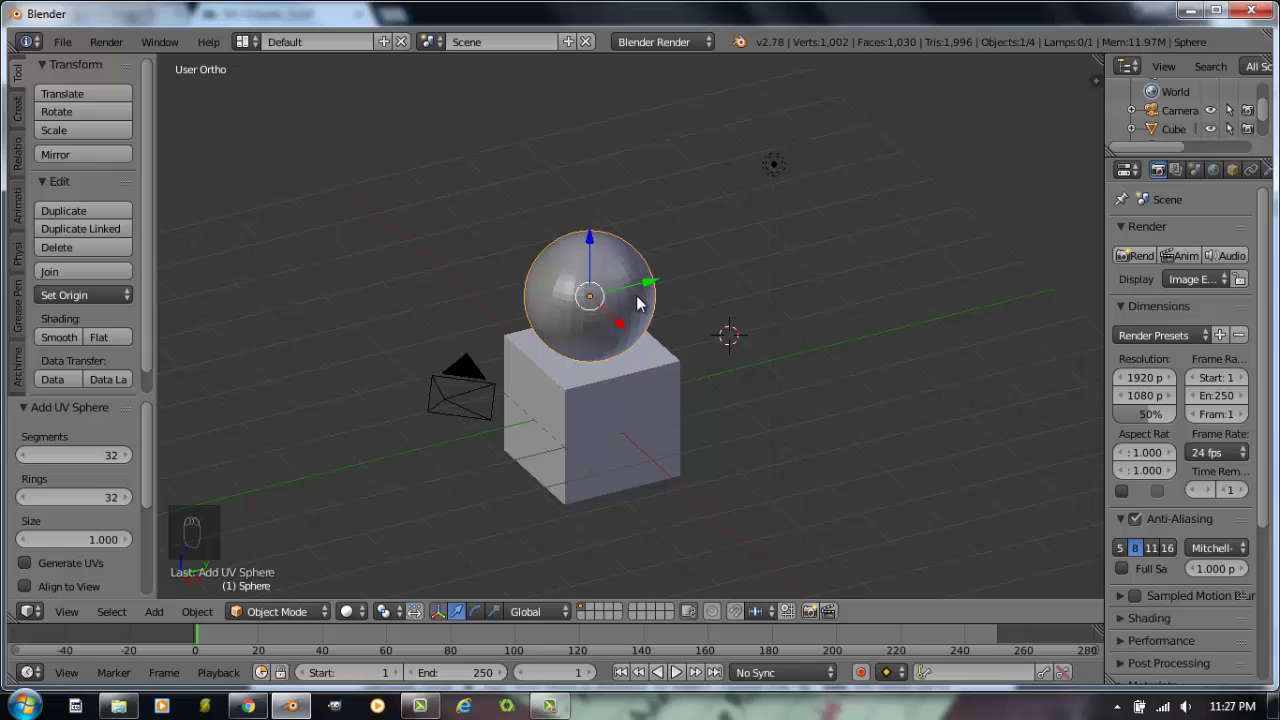
key("g")
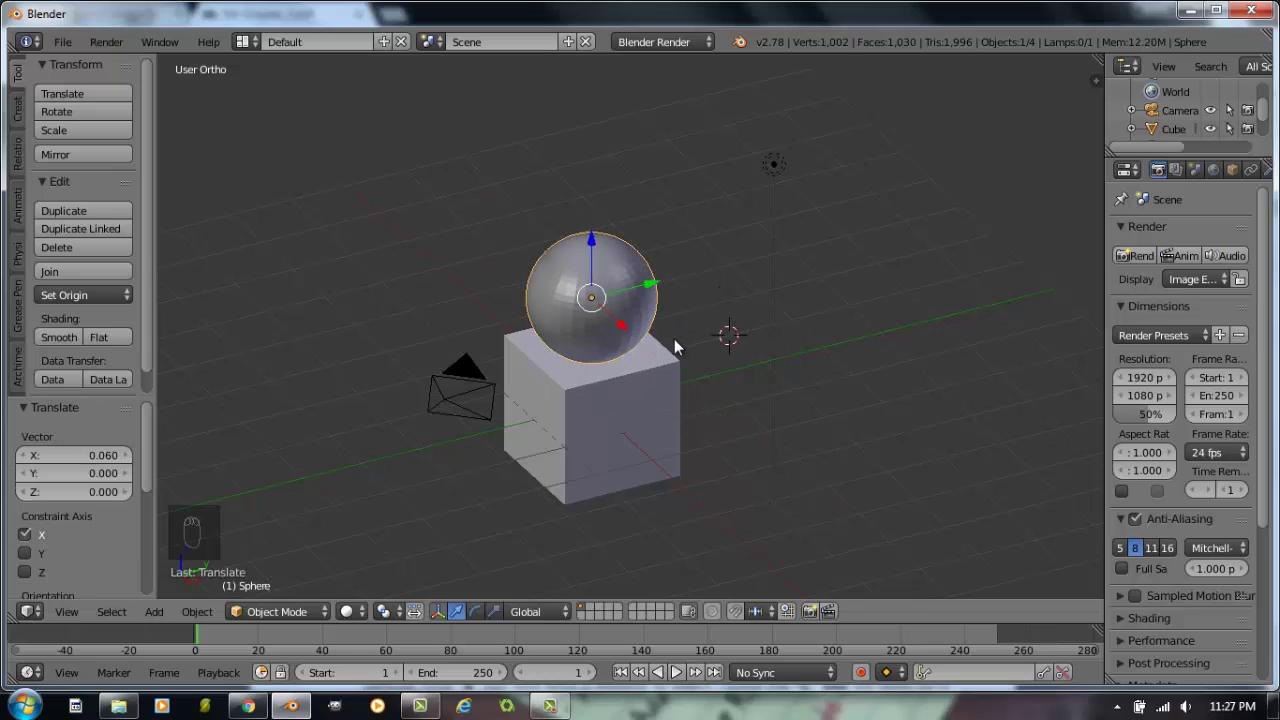
key("g")
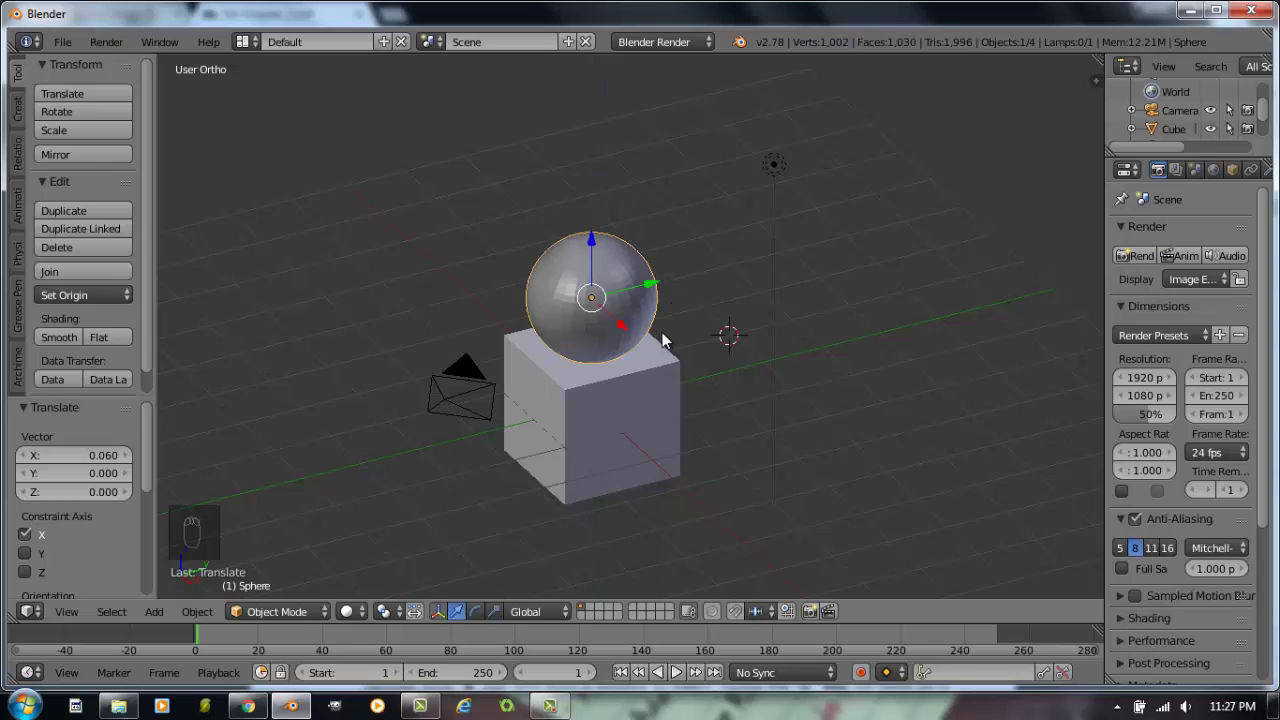
- Scale the cube down to about 0.968, then start and cancel a rotation
left_click_drag(680, 366, 671, 366)
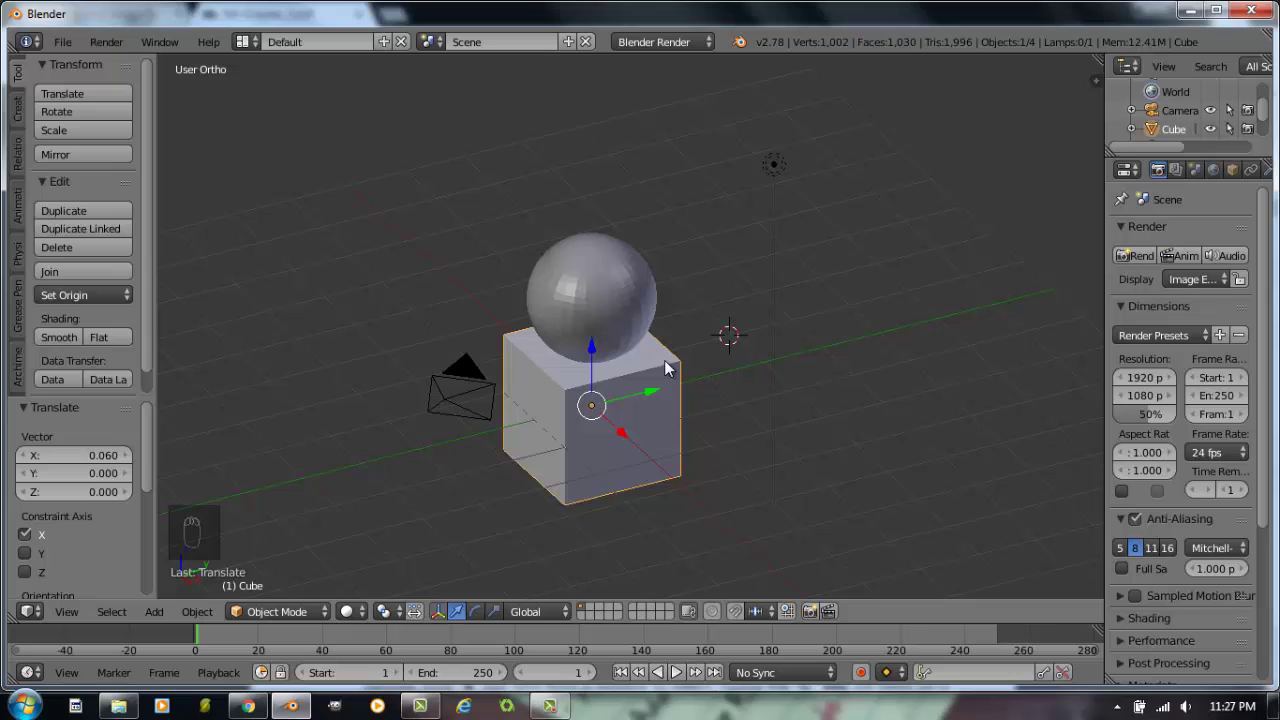
key("r")
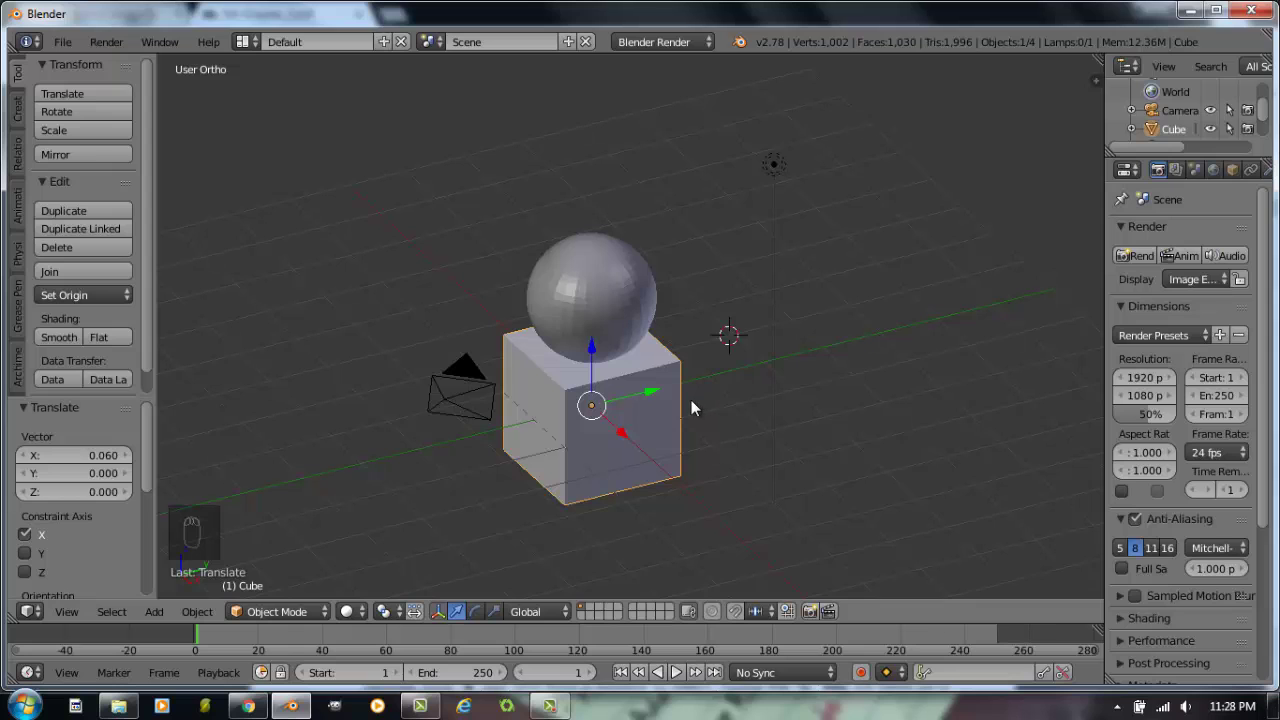
key("s")
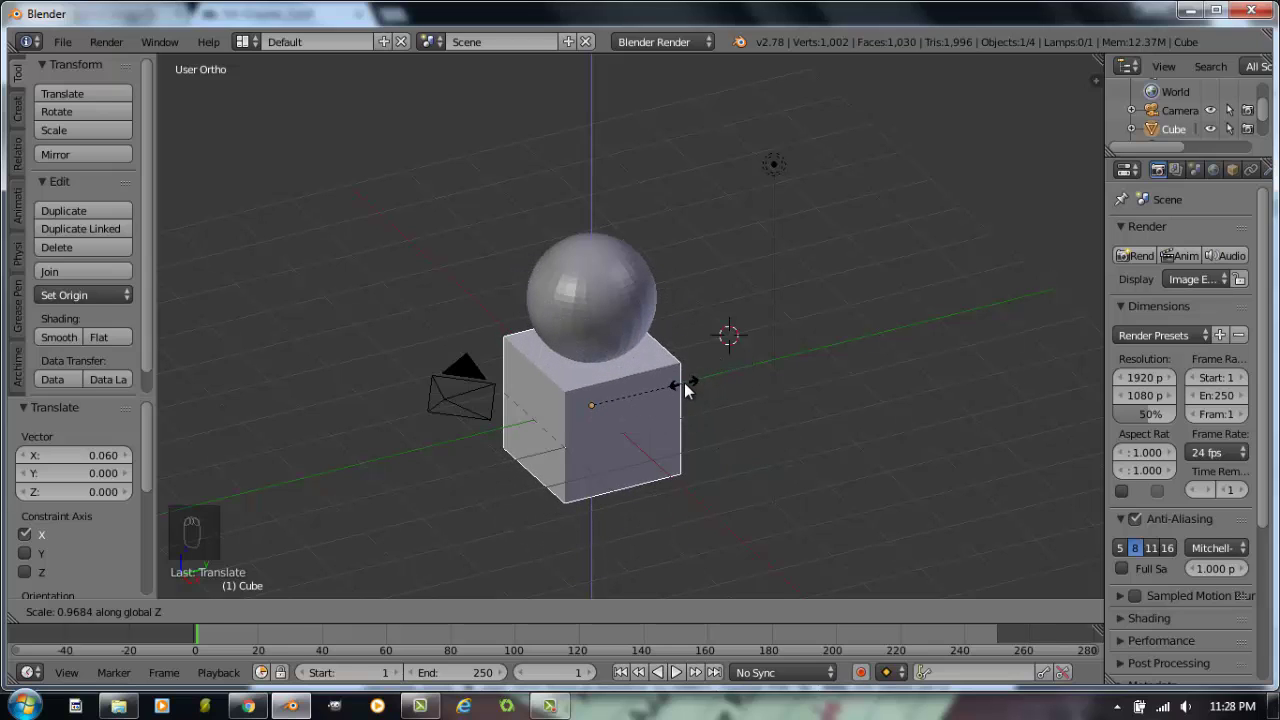
key("g")
key("r")
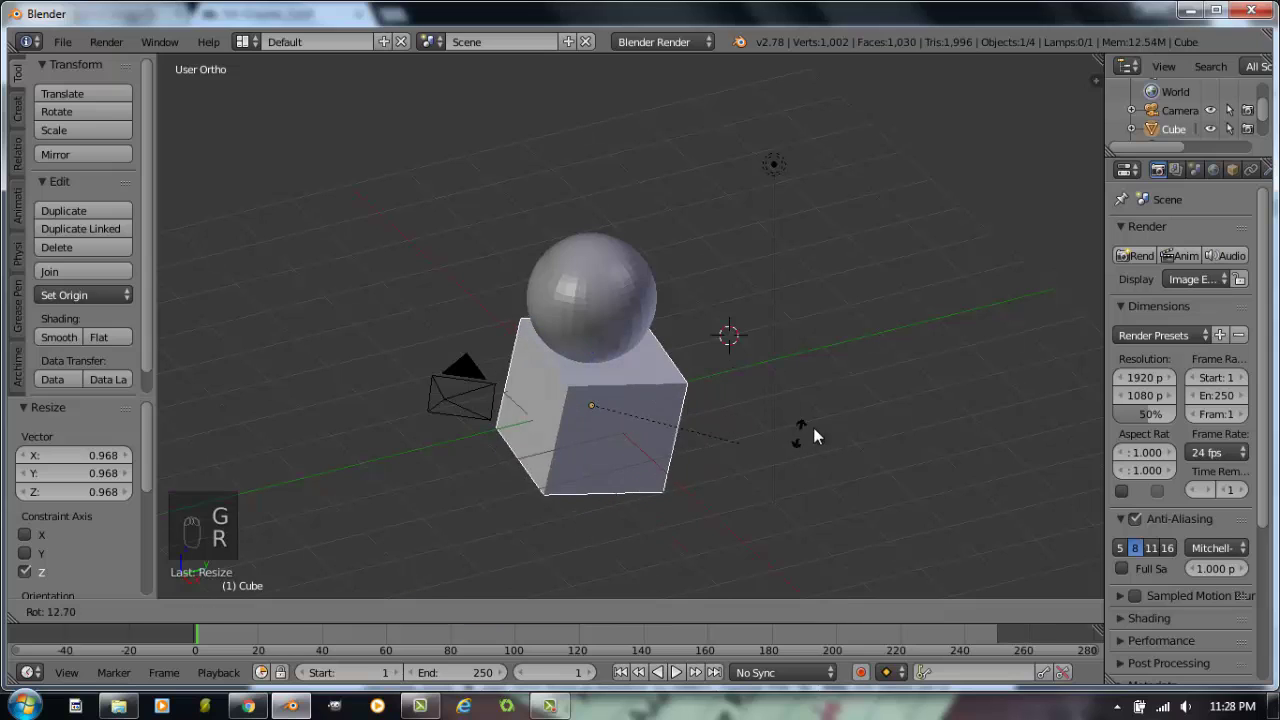
key("s")
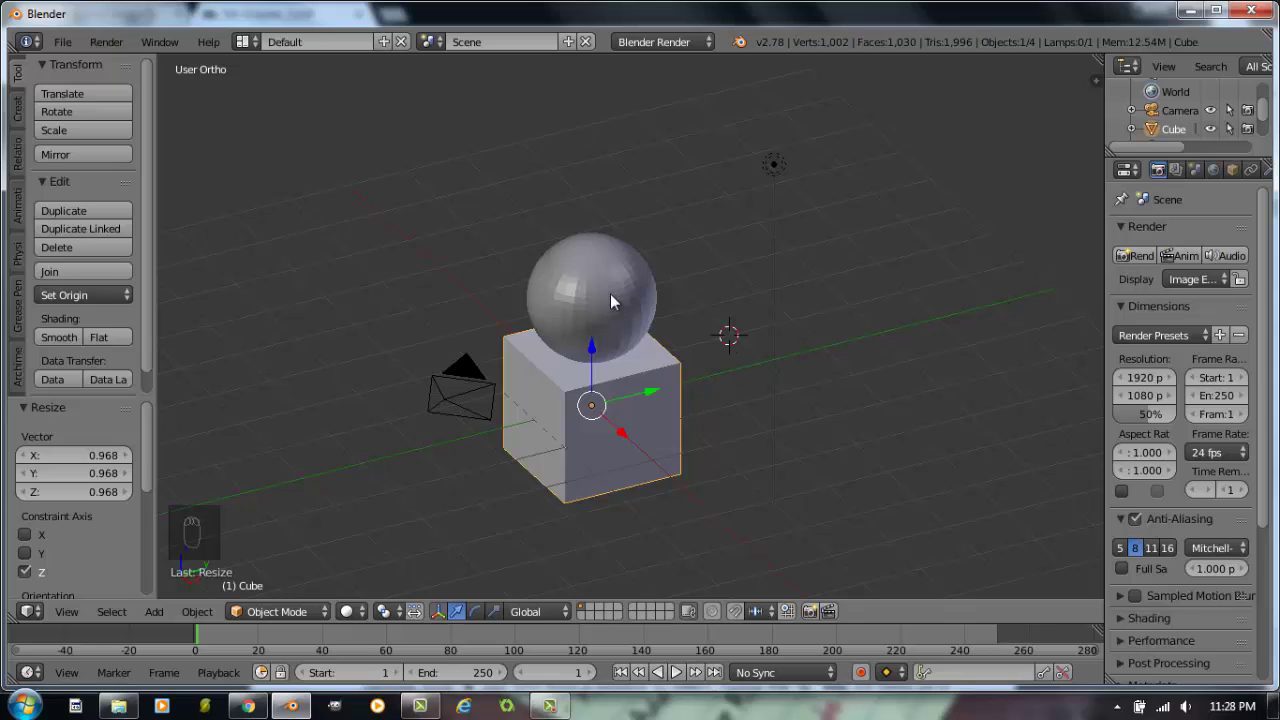
- Move the selected sphere along Y, Z and X so it floats higher and off-centre above the cube
left_click_drag(619, 303, 636, 296)
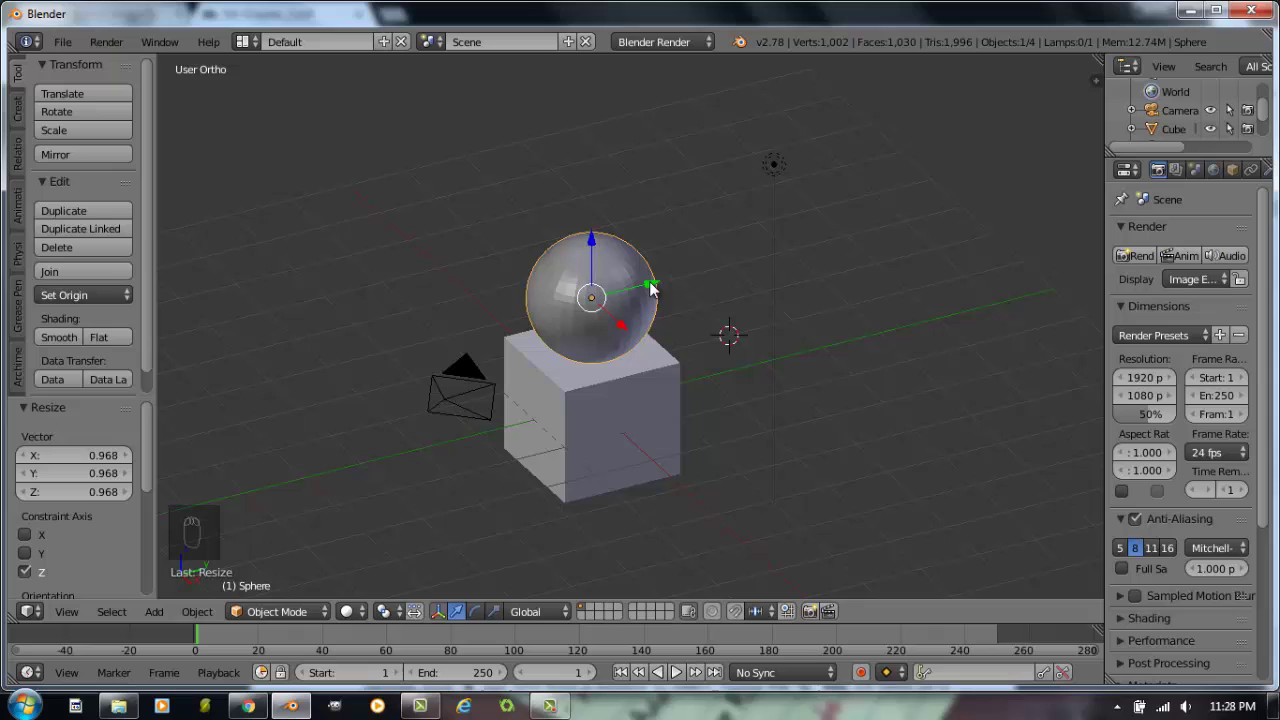
left_click(675, 289)
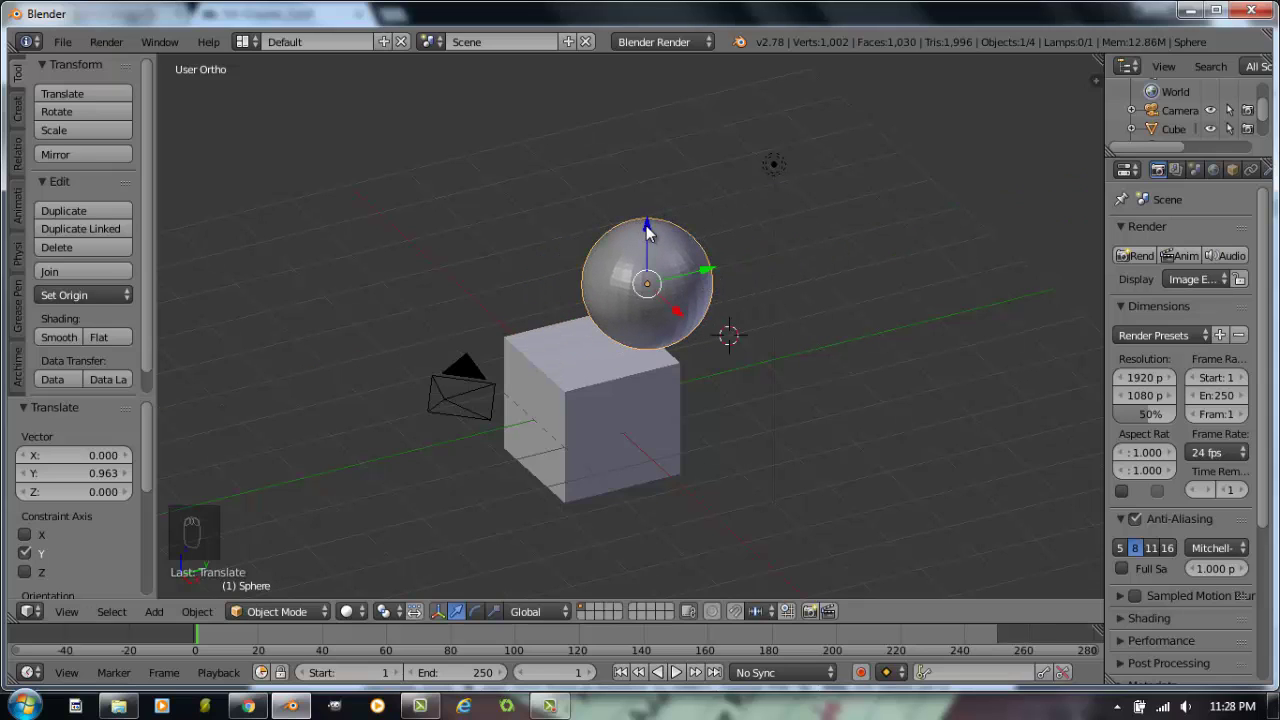
left_click(647, 192)
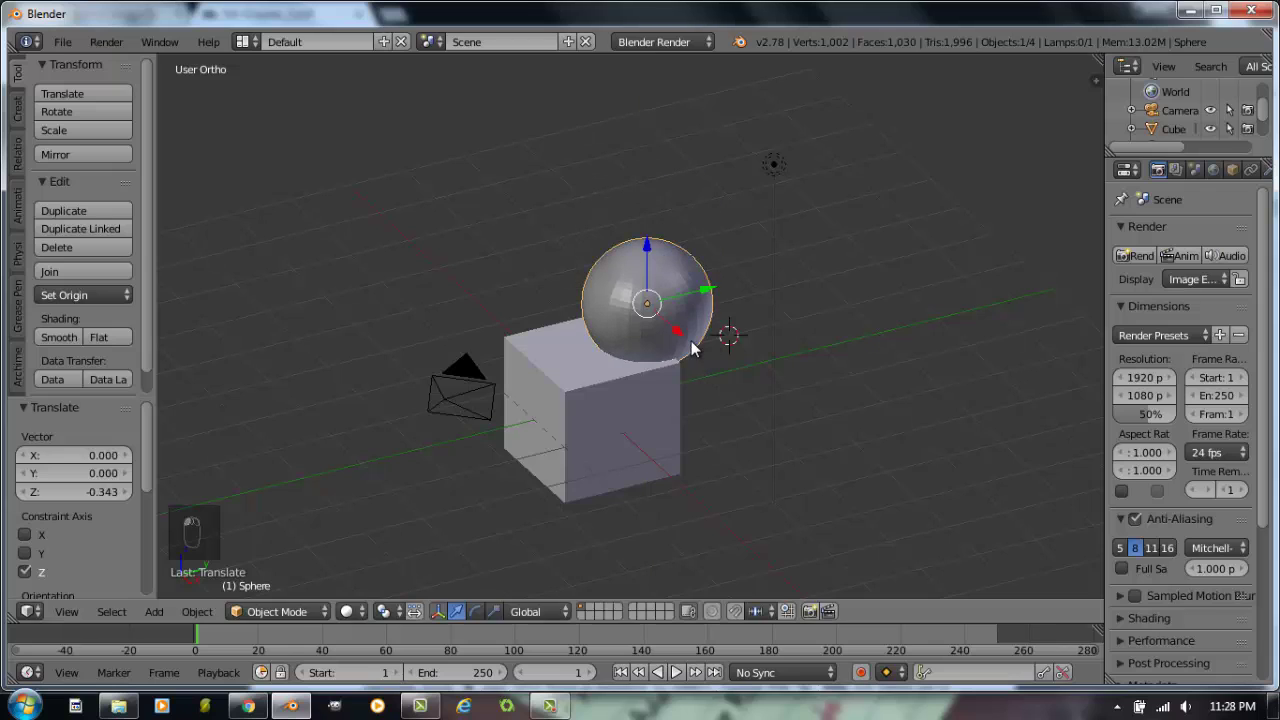
left_click(695, 357)
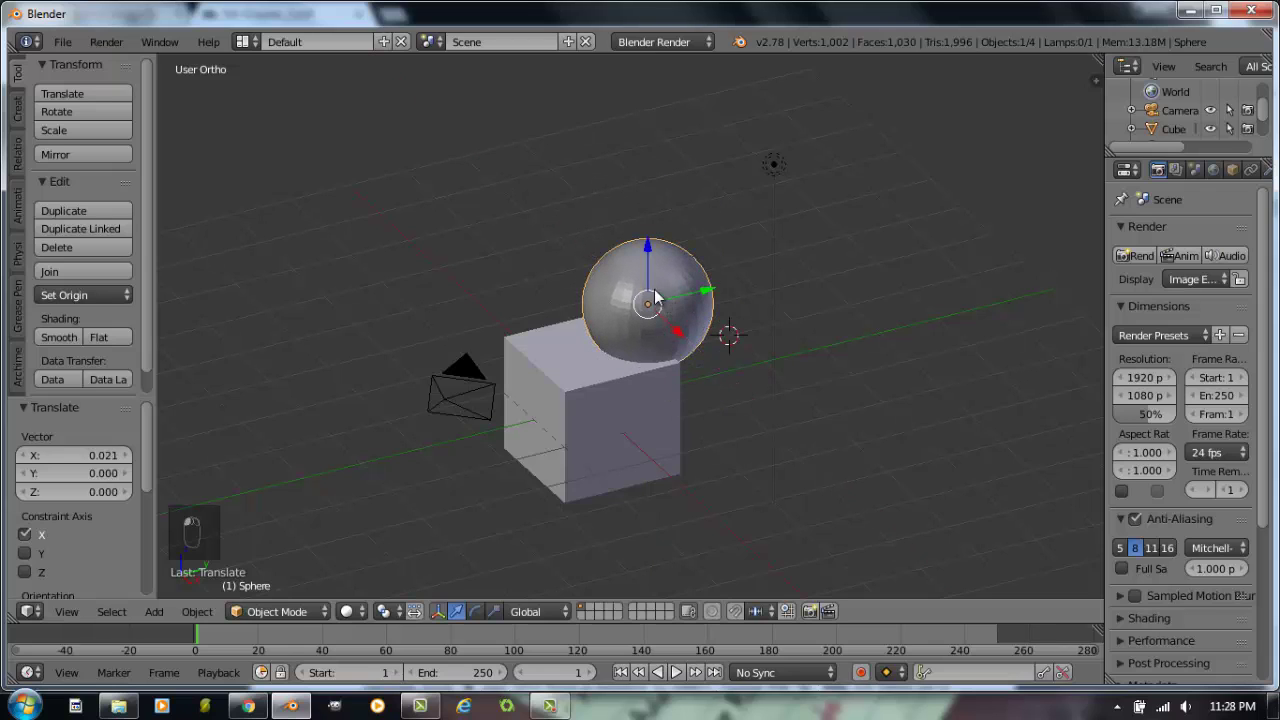
left_click(666, 283)
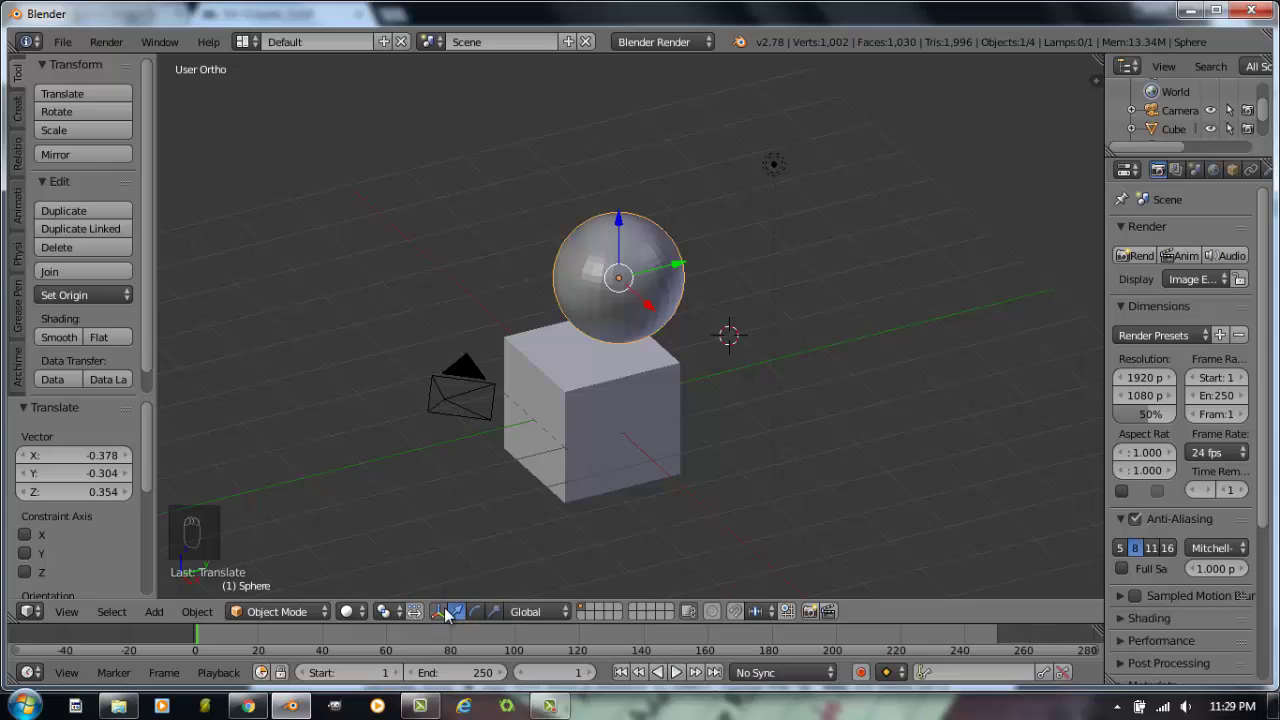
- Toggle the 3D transform manipulator widget off and back on
left_click(443, 621)
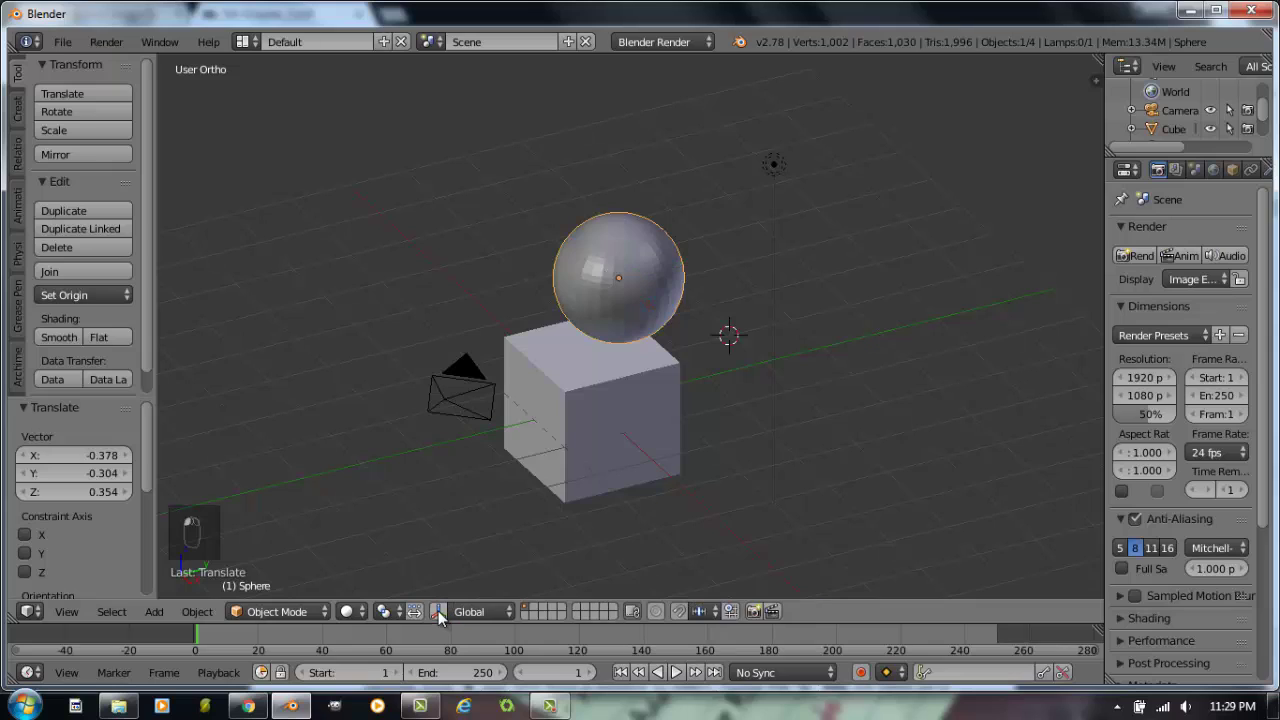
left_click(443, 621)
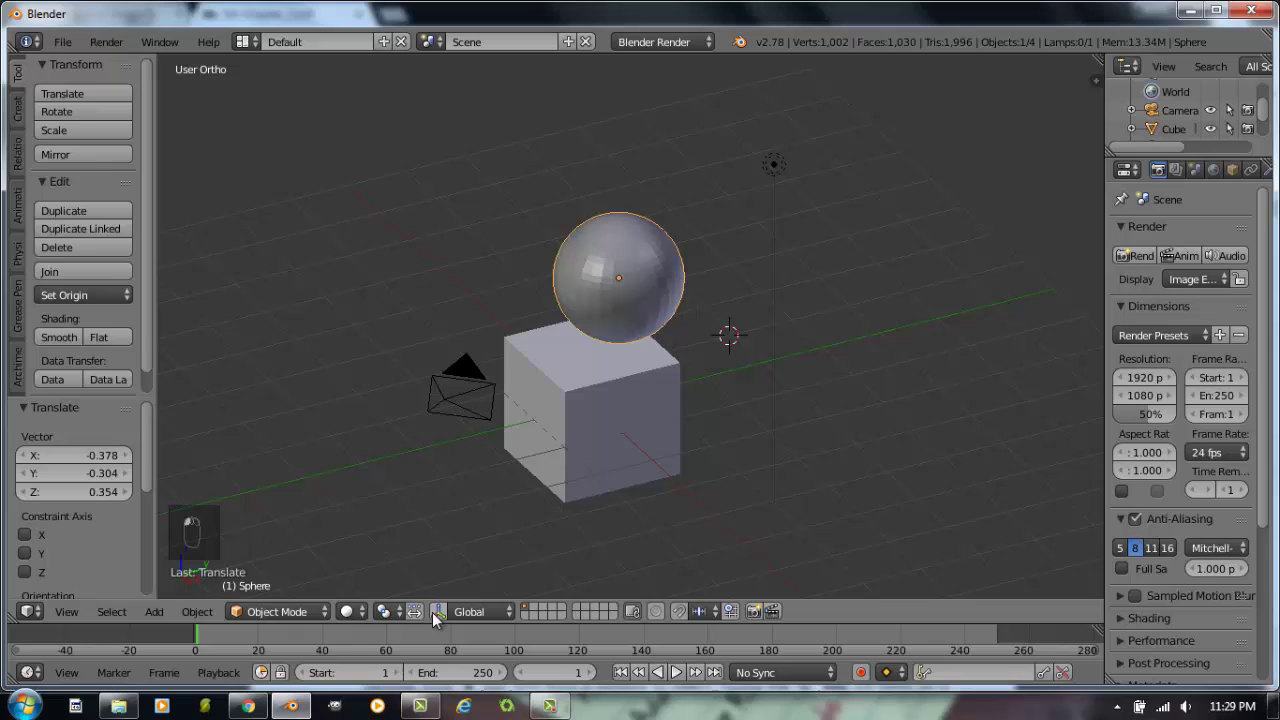
left_click(446, 618)
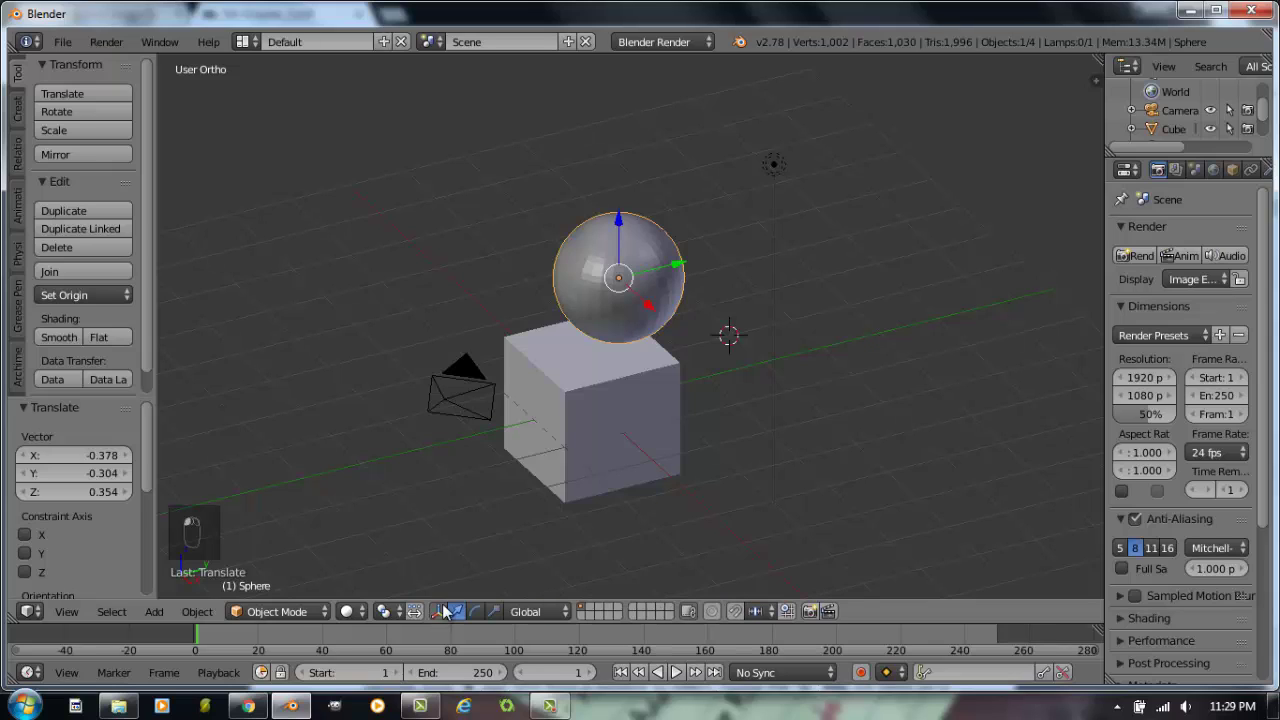
- Nudge the cube along Y, cancel the move, and select the cube again
left_click_drag(643, 317, 687, 390)
middle_click(687, 390)
left_click(688, 389)
right_click(688, 389)
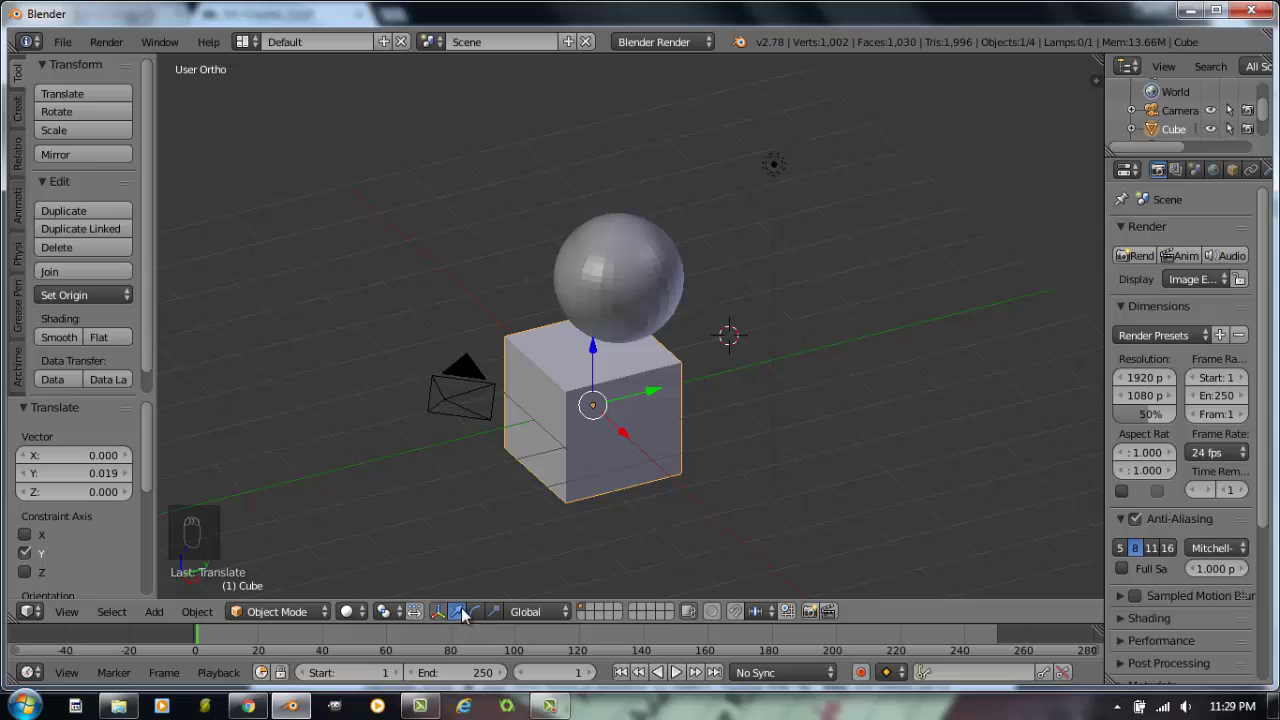
left_click_drag(482, 614, 569, 387)
middle_click(569, 387)
middle_click(550, 379)
- Tilt the cube about 12° around the X axis with the rotate manipulator's red ring
left_click(535, 403)
middle_click(624, 384)
left_click_drag(620, 408, 608, 446)
left_click_drag(608, 446, 644, 400)
left_click_drag(650, 411, 654, 407)
middle_click(654, 407)
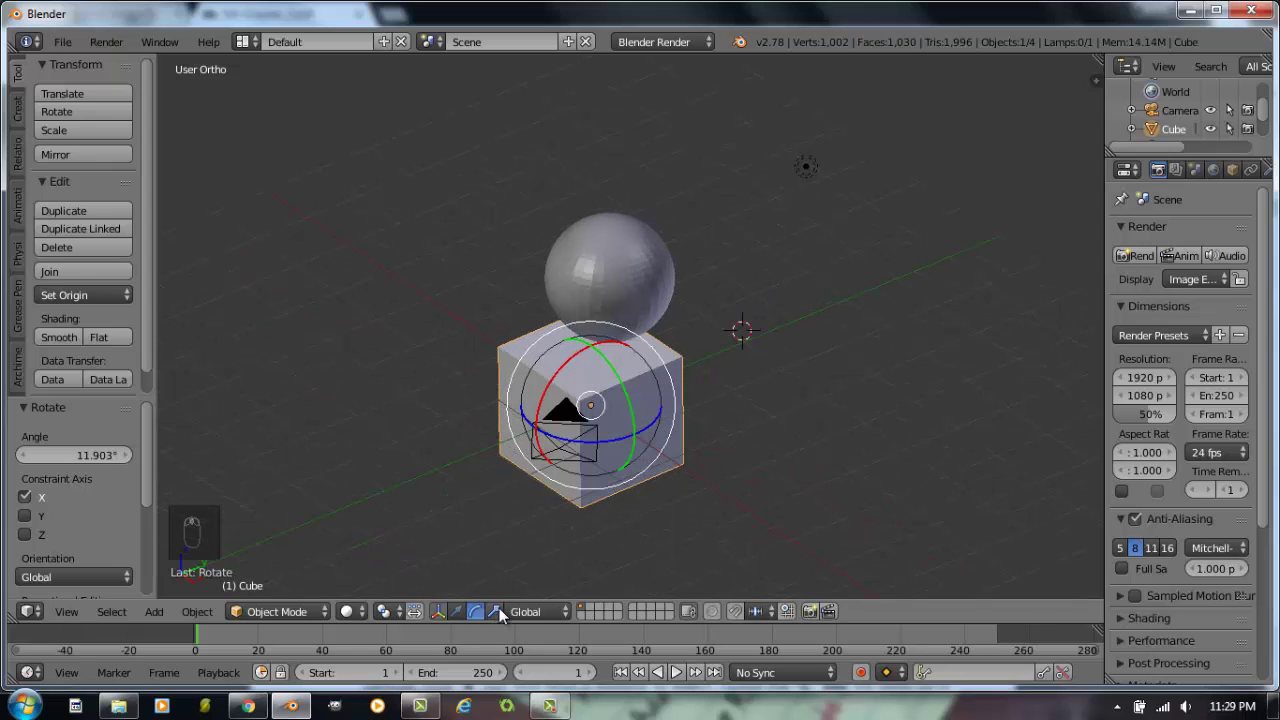
- Scale the cube evenly to about 1.34 and rotate it roughly -35° around the X axis
left_click_drag(506, 612, 654, 445)
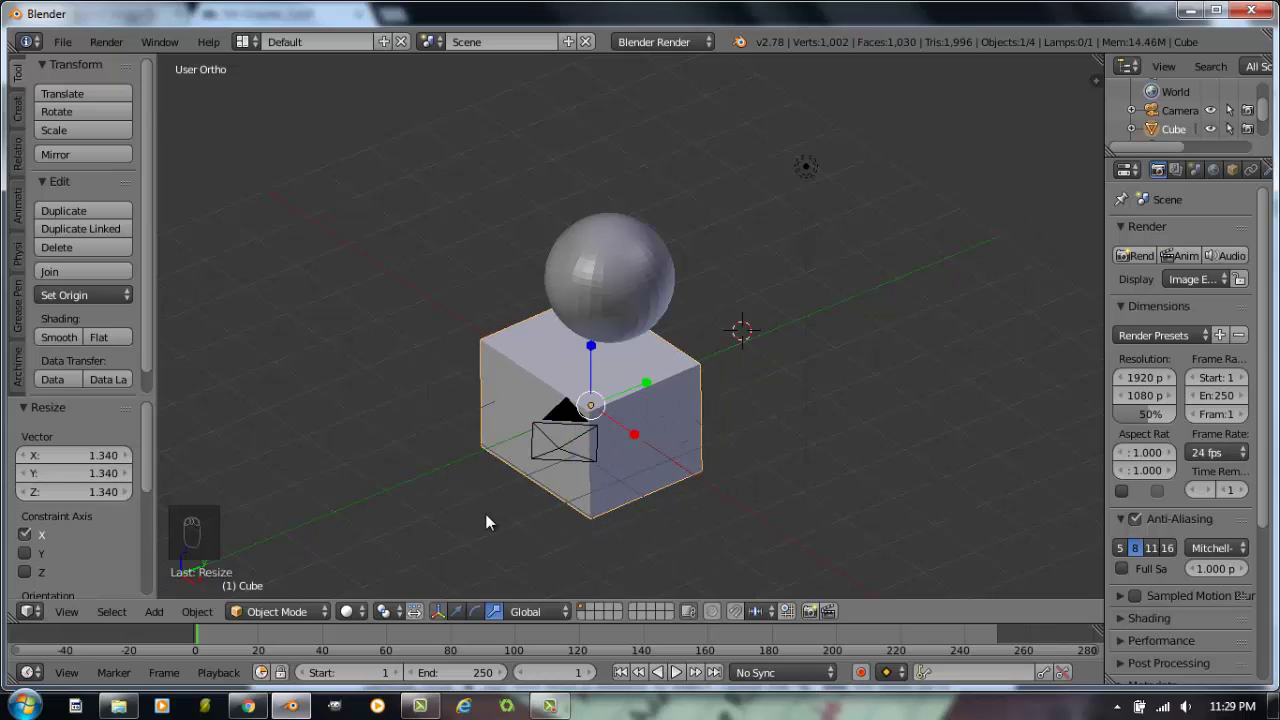
left_click_drag(482, 618, 487, 593)
left_click(503, 599)
left_click_drag(773, 383, 737, 361)
middle_click(732, 360)
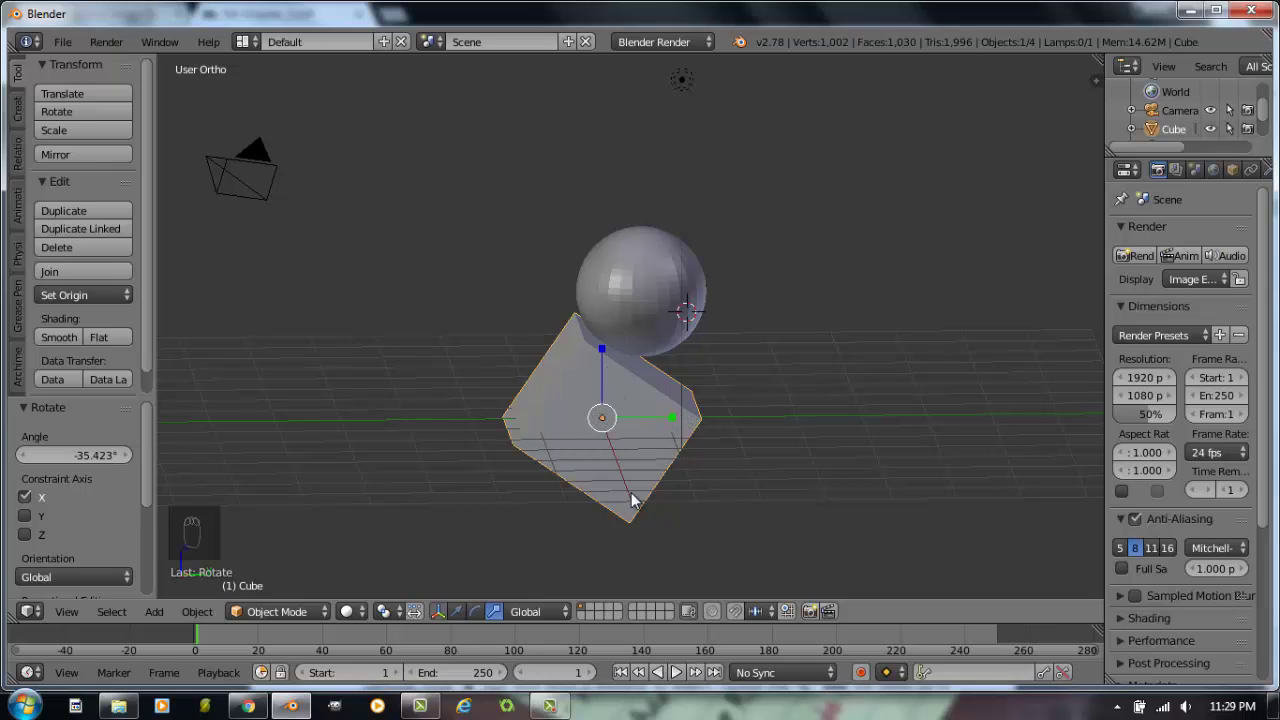
- Set Transform Orientation to Local and stretch the cube lengthwise along its own tilted axis
left_click(546, 613)
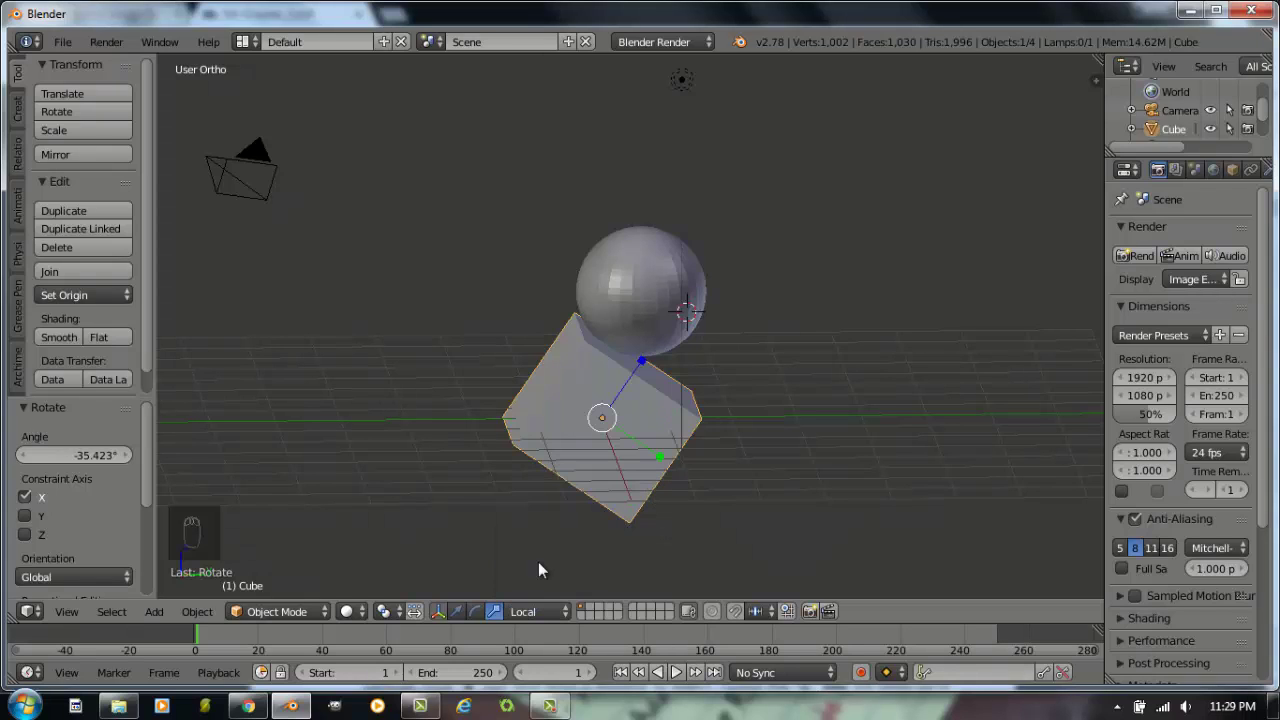
left_click_drag(687, 476, 707, 454)
middle_click(707, 454)
left_click_drag(715, 439, 629, 439)
middle_click(629, 439)
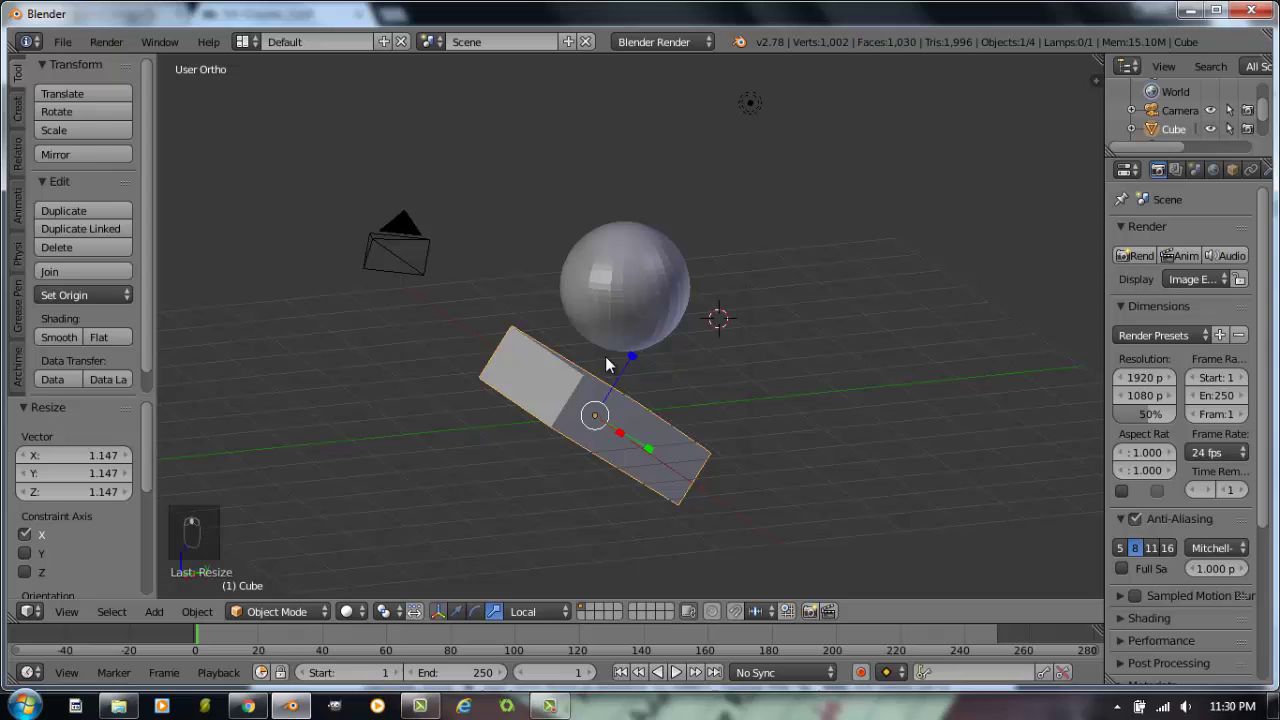
- Flatten the cube along its local Z axis to about 0.805, forming a thin slab beneath the sphere
left_click(635, 361)
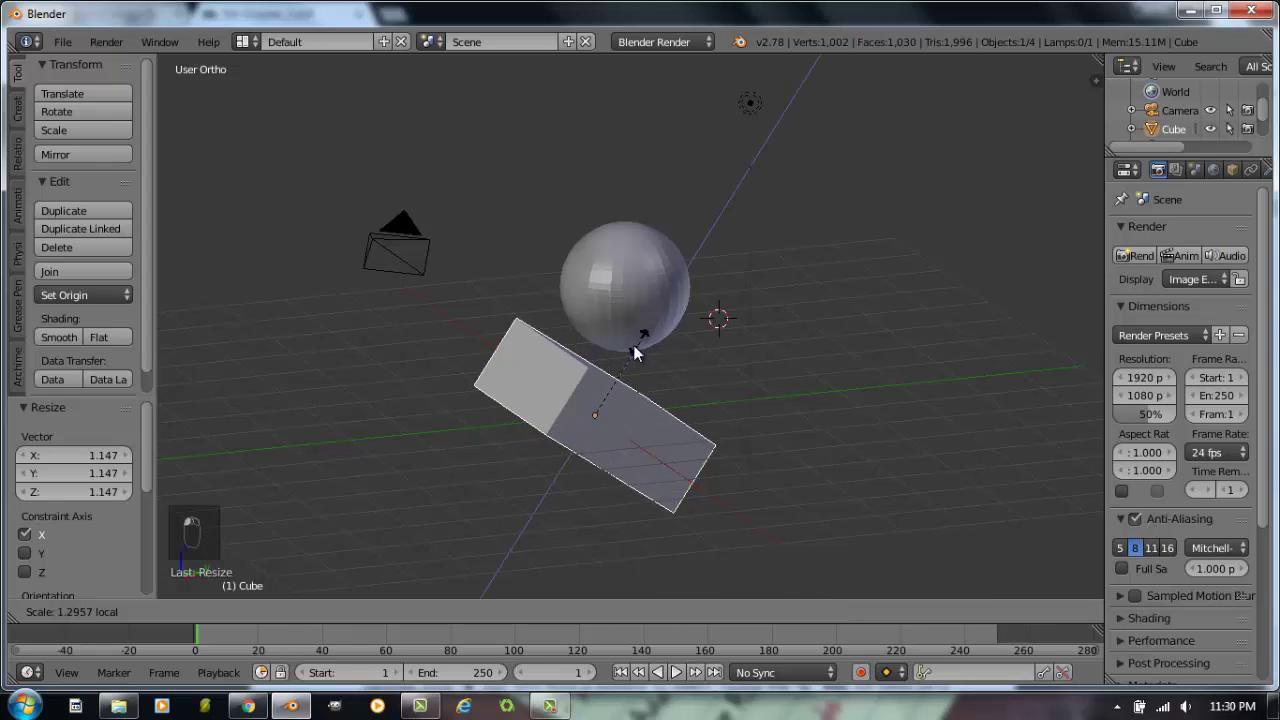
left_click_drag(656, 470, 731, 495)
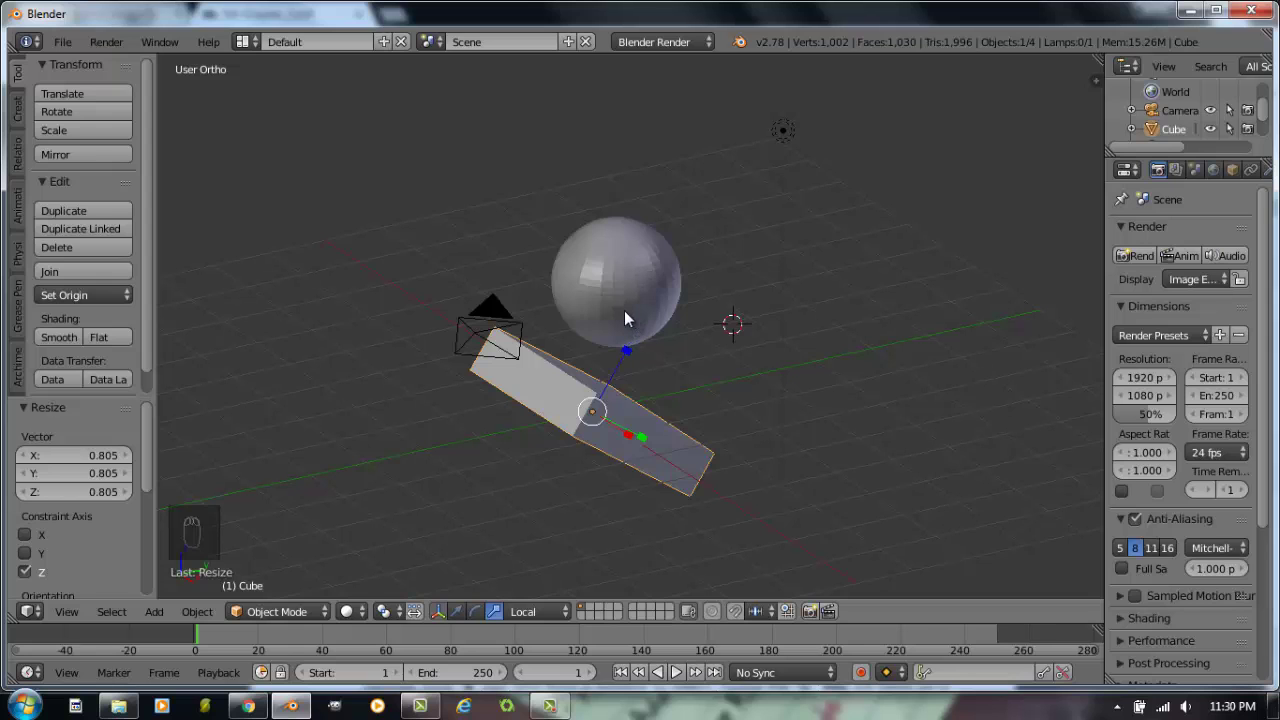
left_click_drag(632, 346, 623, 413)
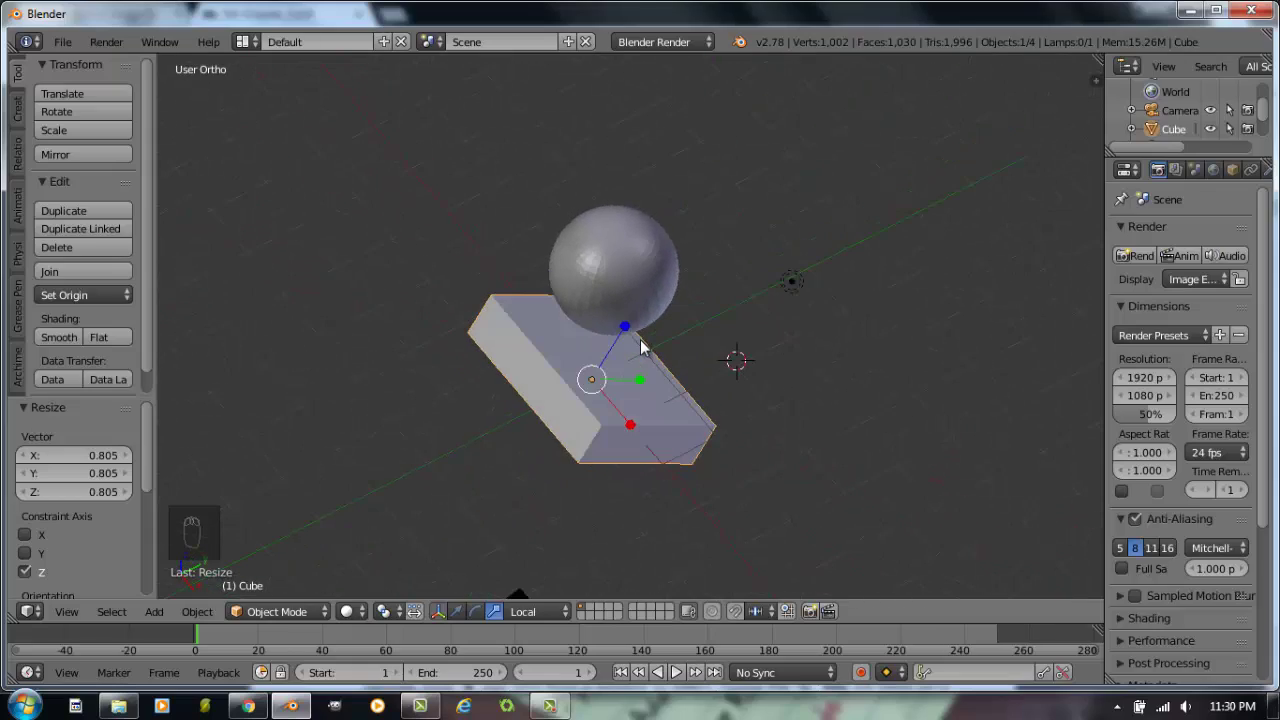